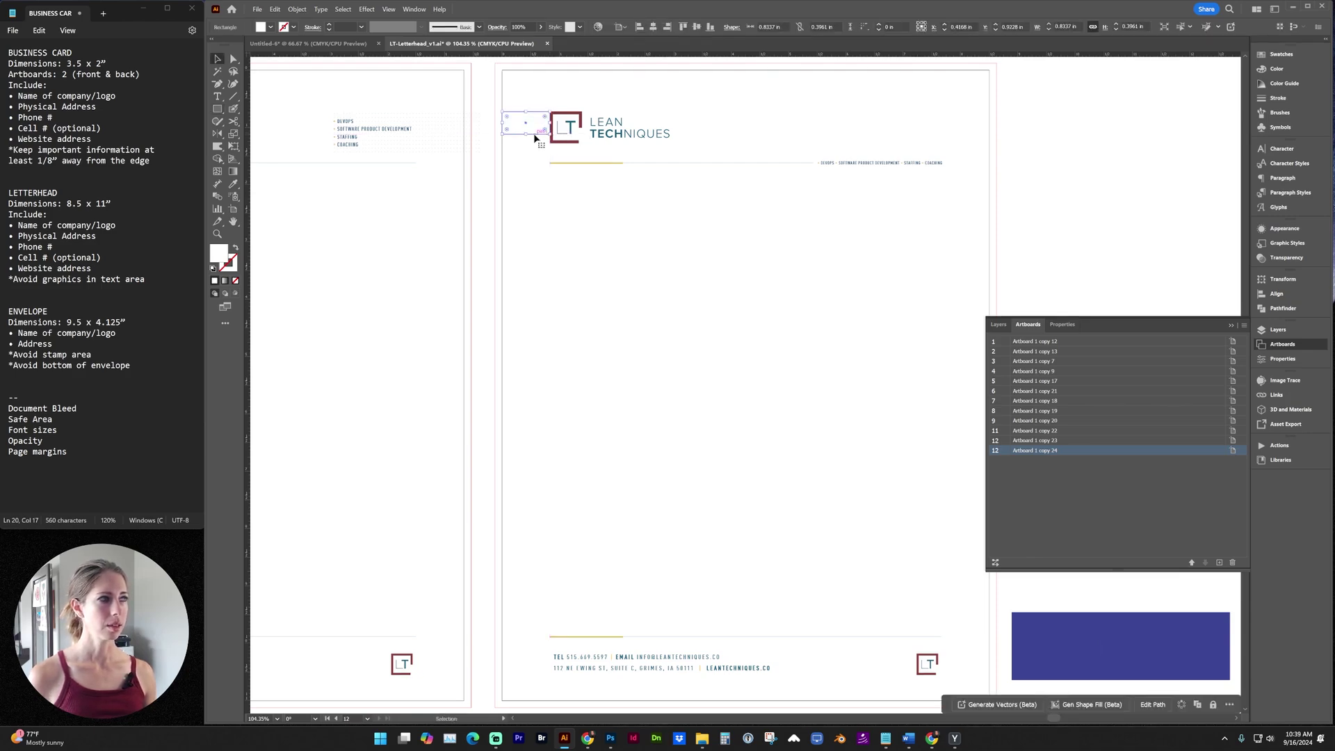
- Check the letterhead margins by moving the spacing box to the right edge and above the logo
click(536, 135)
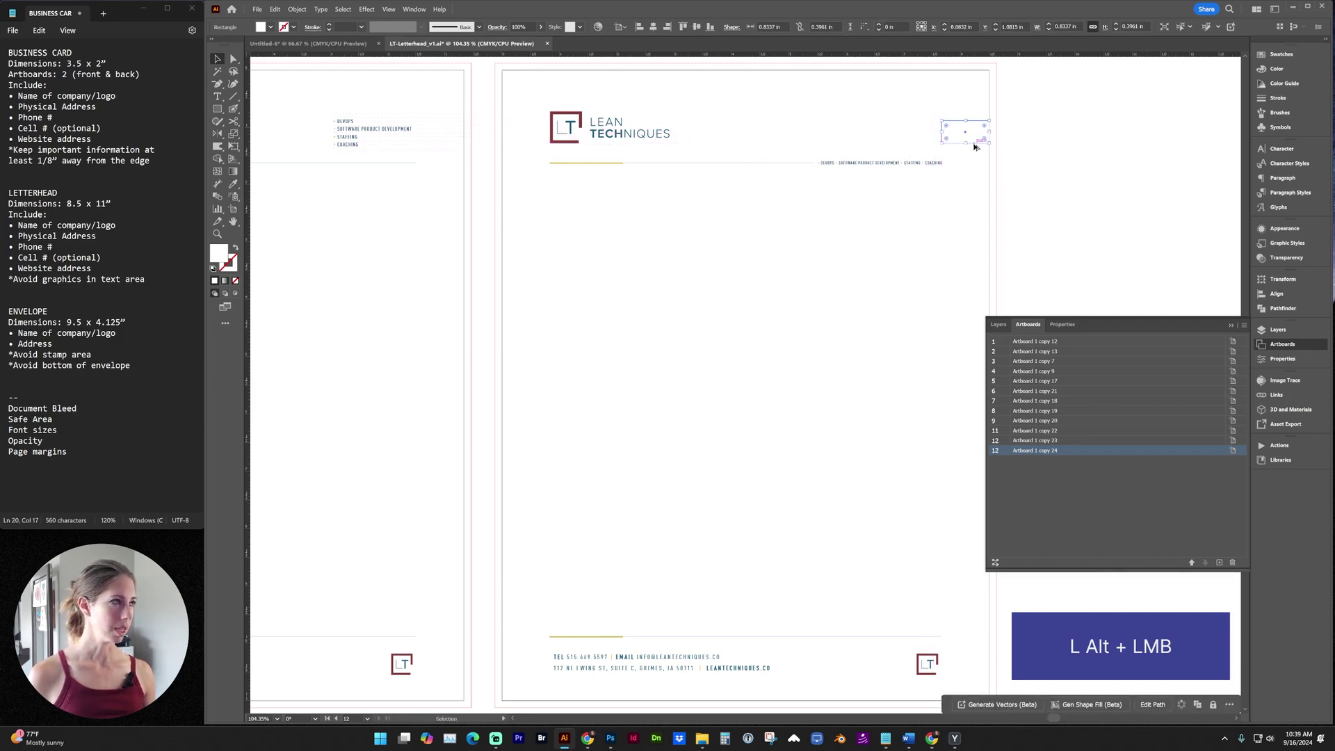
click(978, 148)
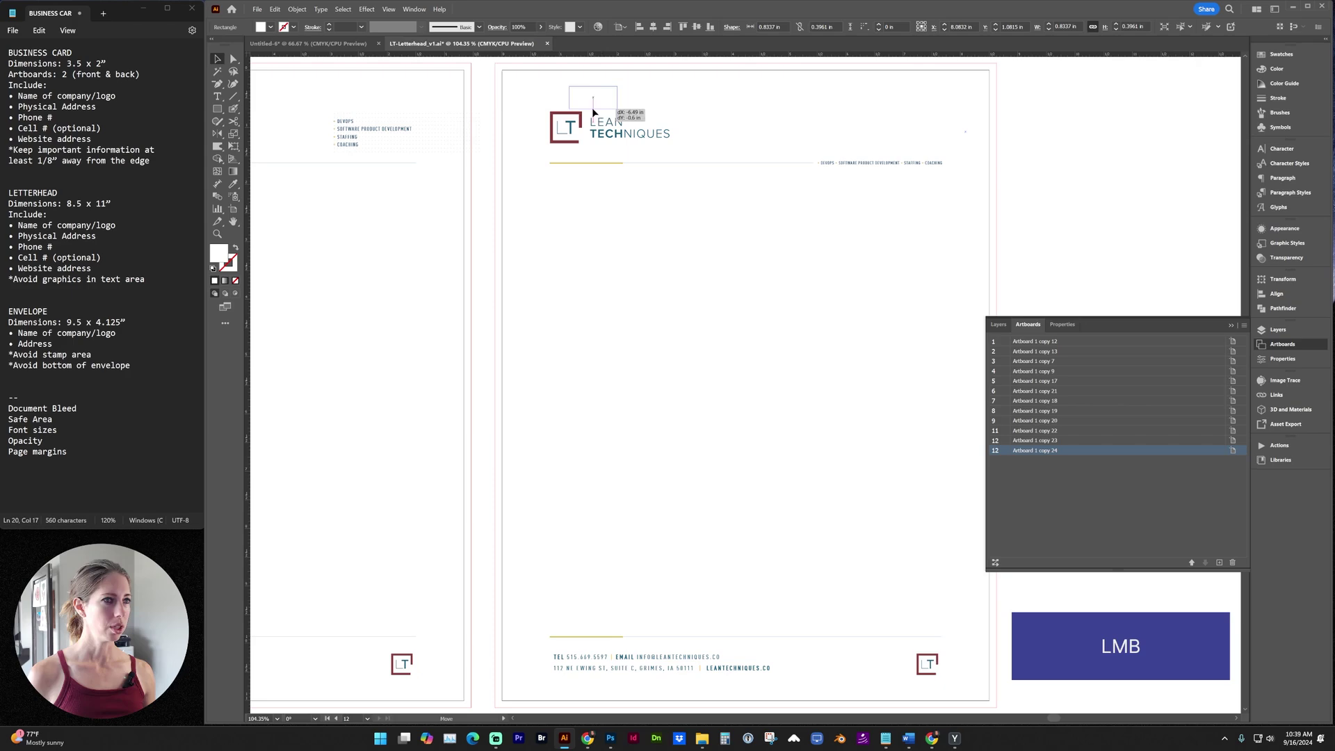
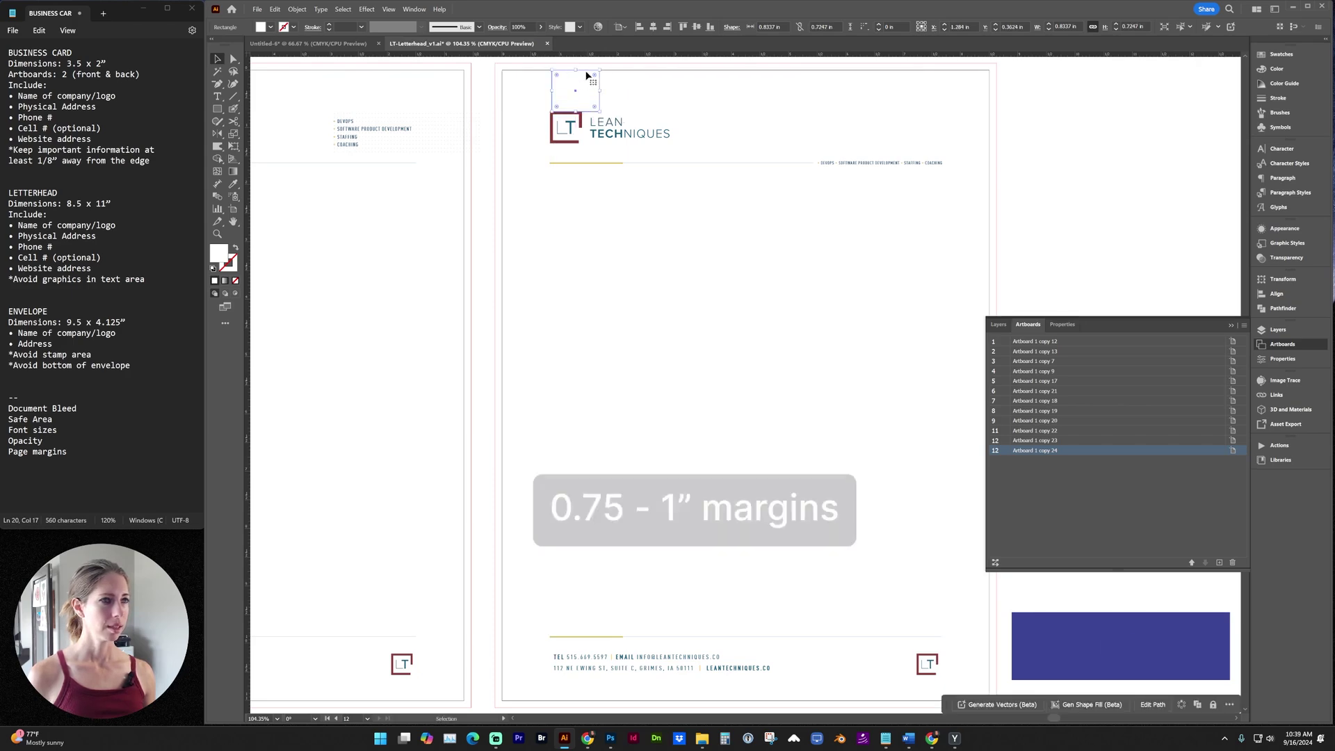
click(589, 72)
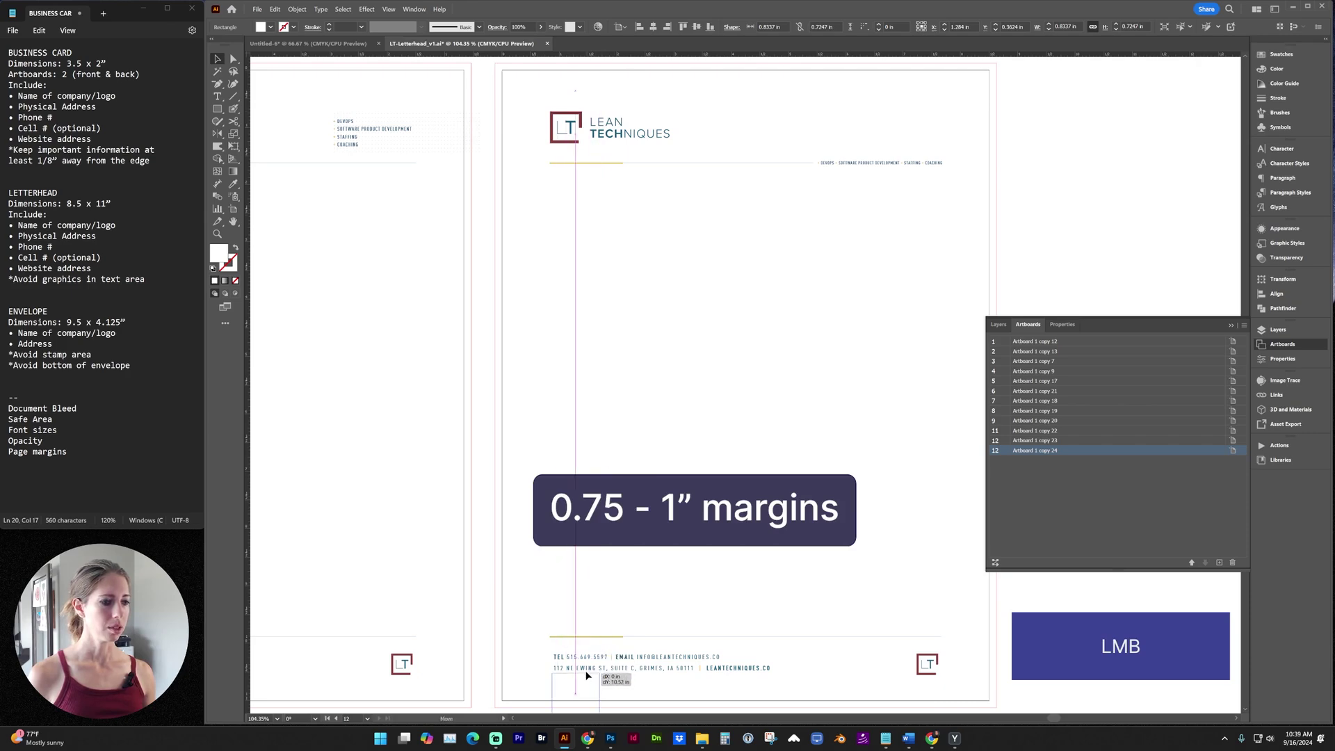
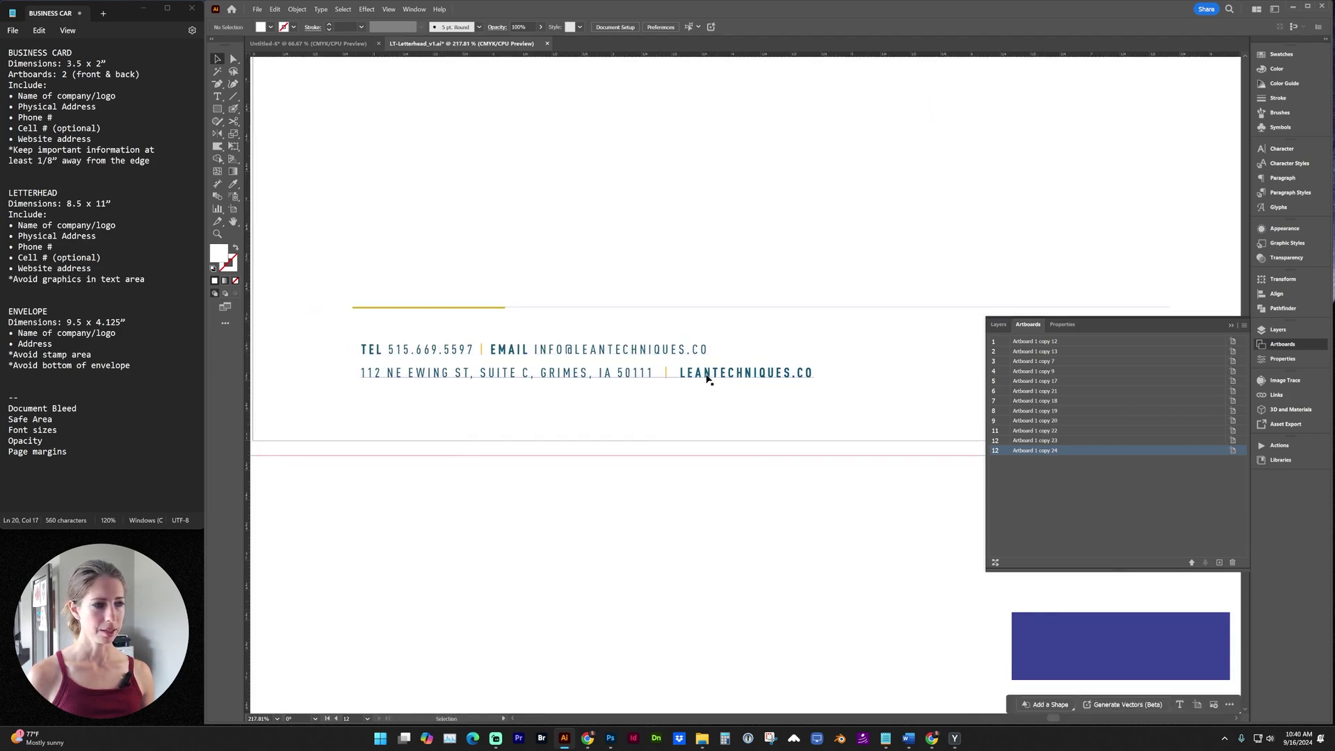
- Pan down to the footer and select the footer logo mark
key(space)
click(851, 495)
click(802, 409)
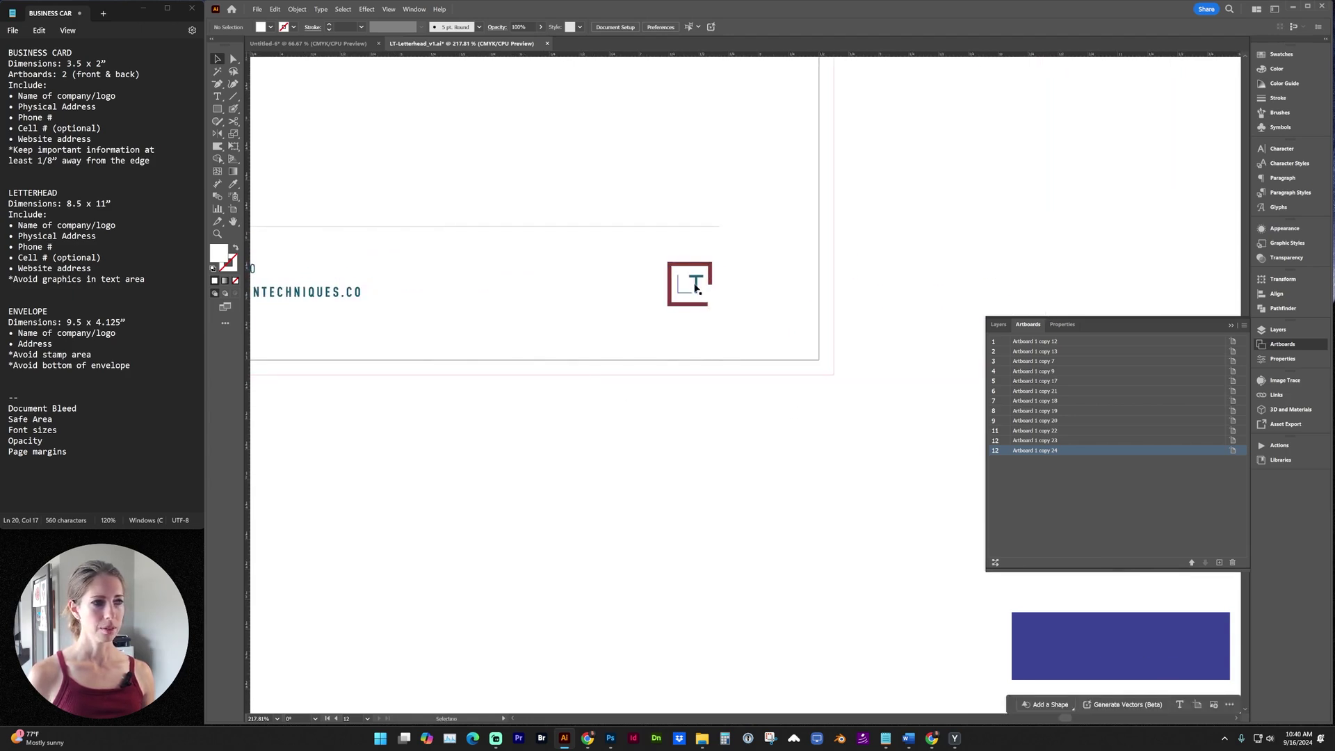
click(697, 283)
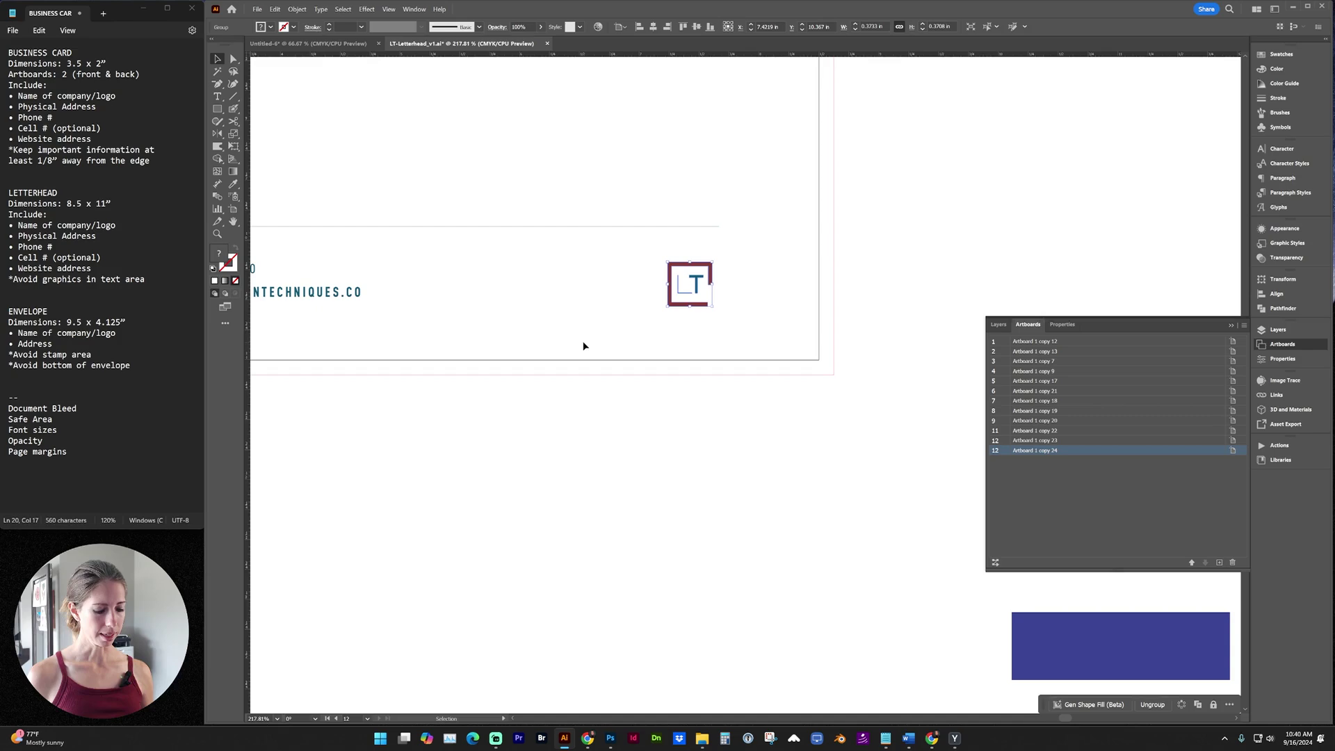
- Switch to the ISB business card document and fit all its card layouts in view
key(ctrl+0)
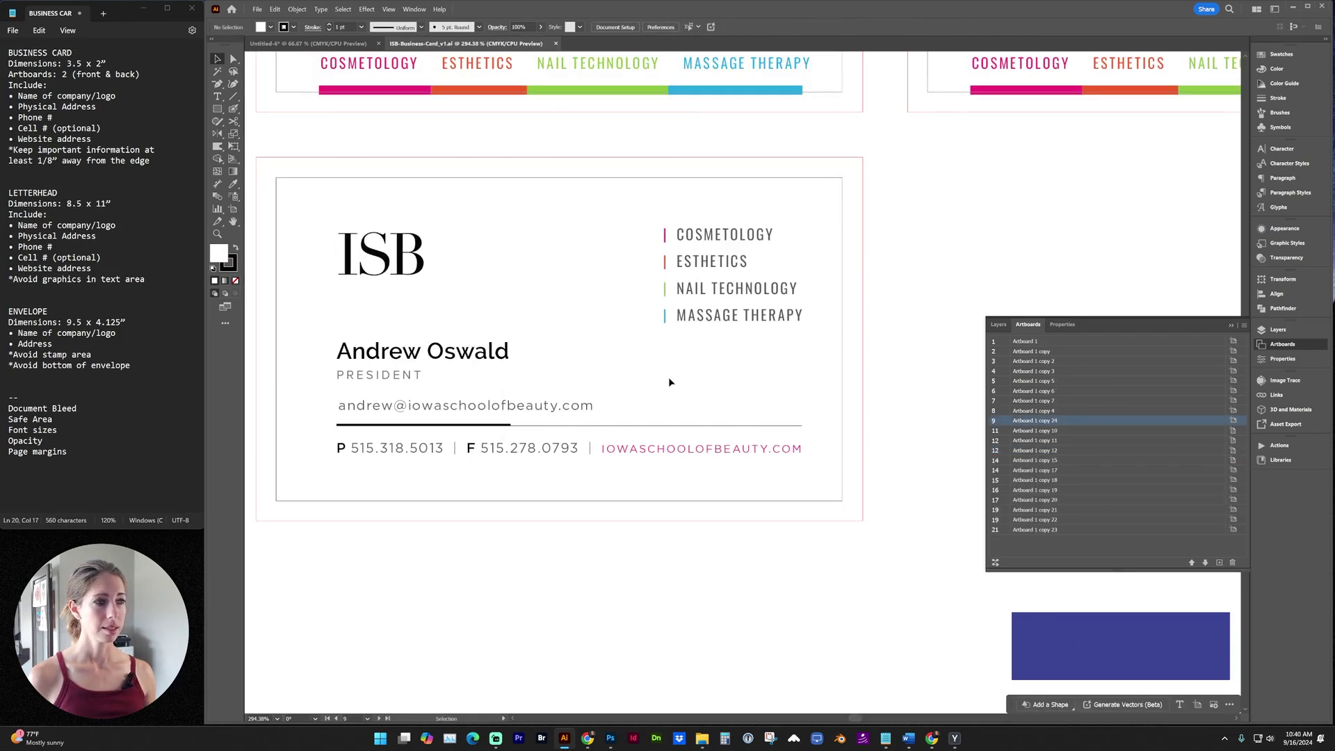
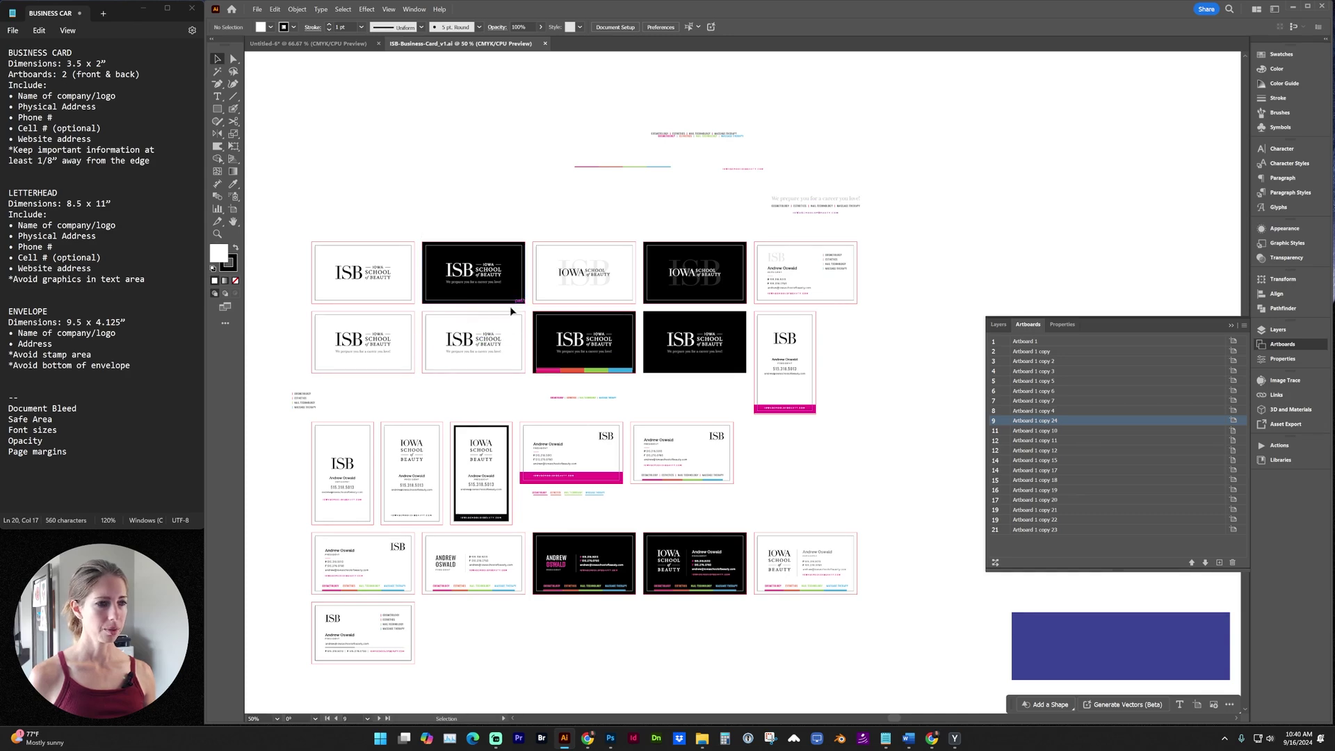
scroll(down, 3)
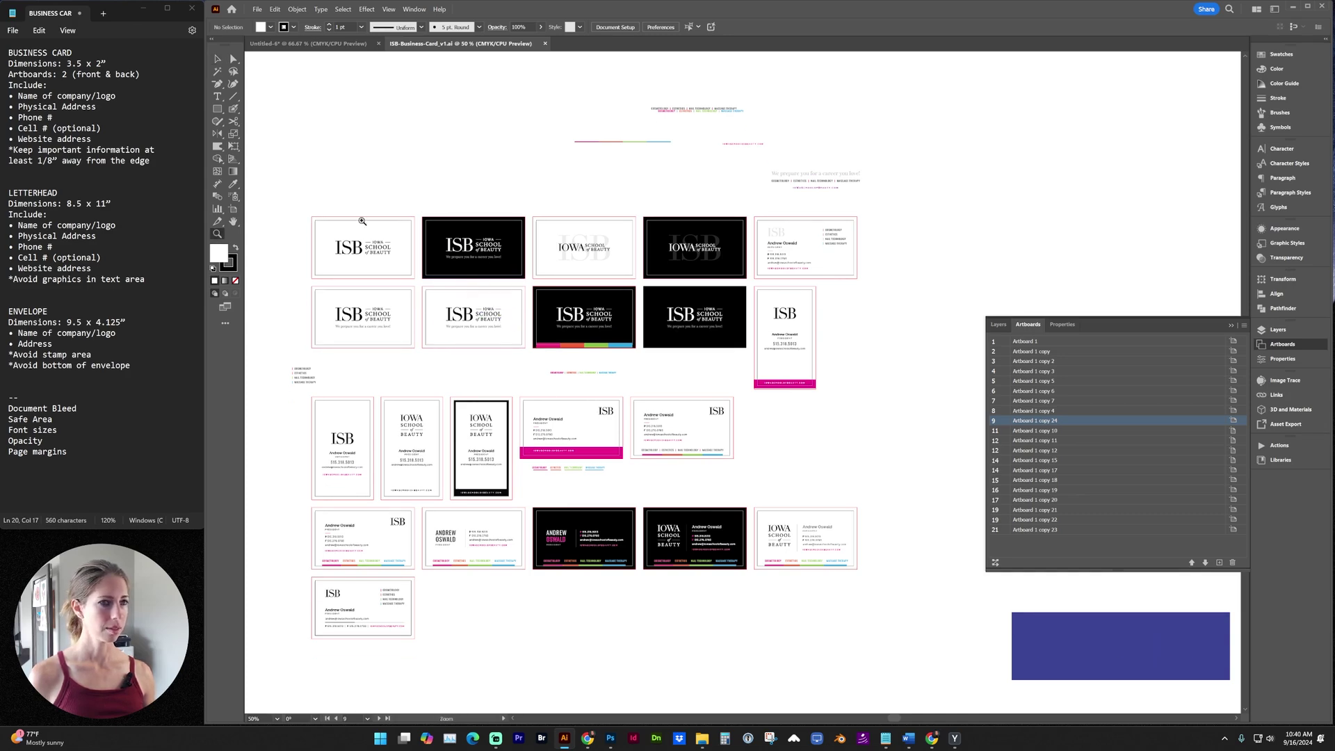
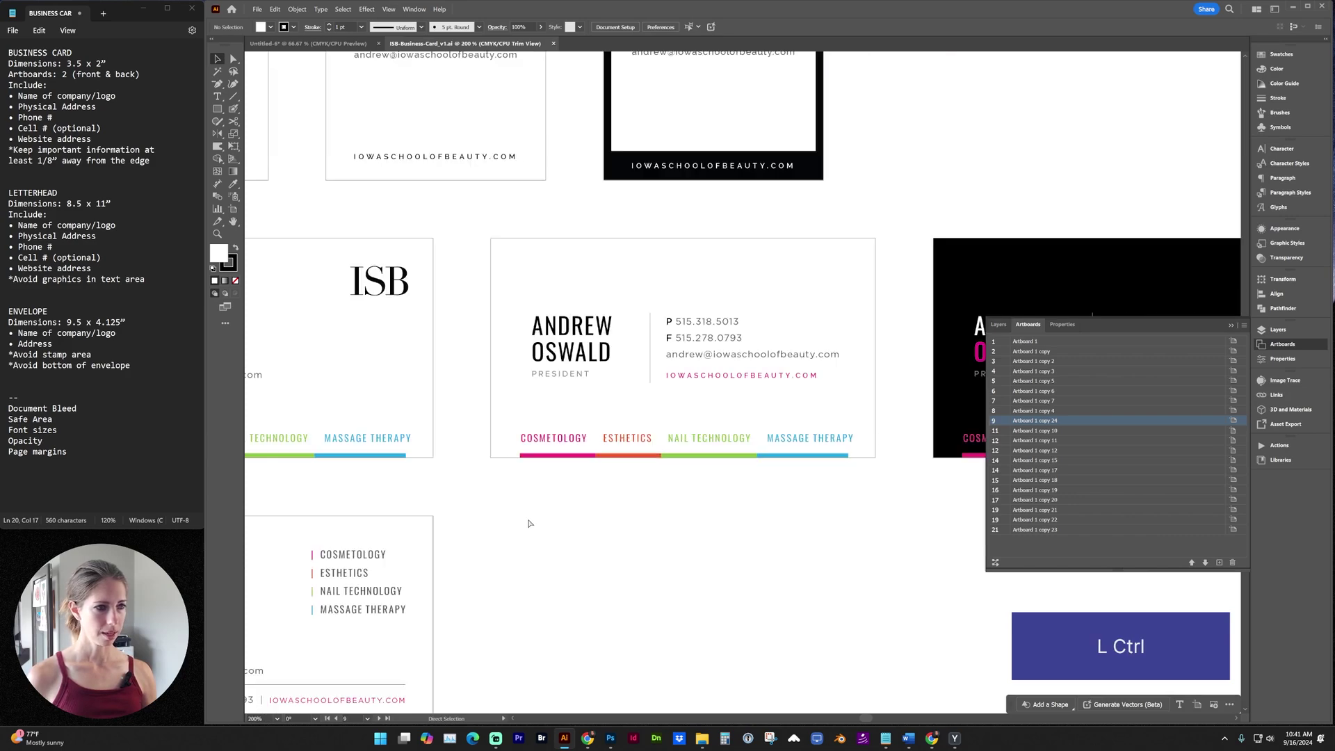
key(ctrl+-)
key(space)
click(471, 519)
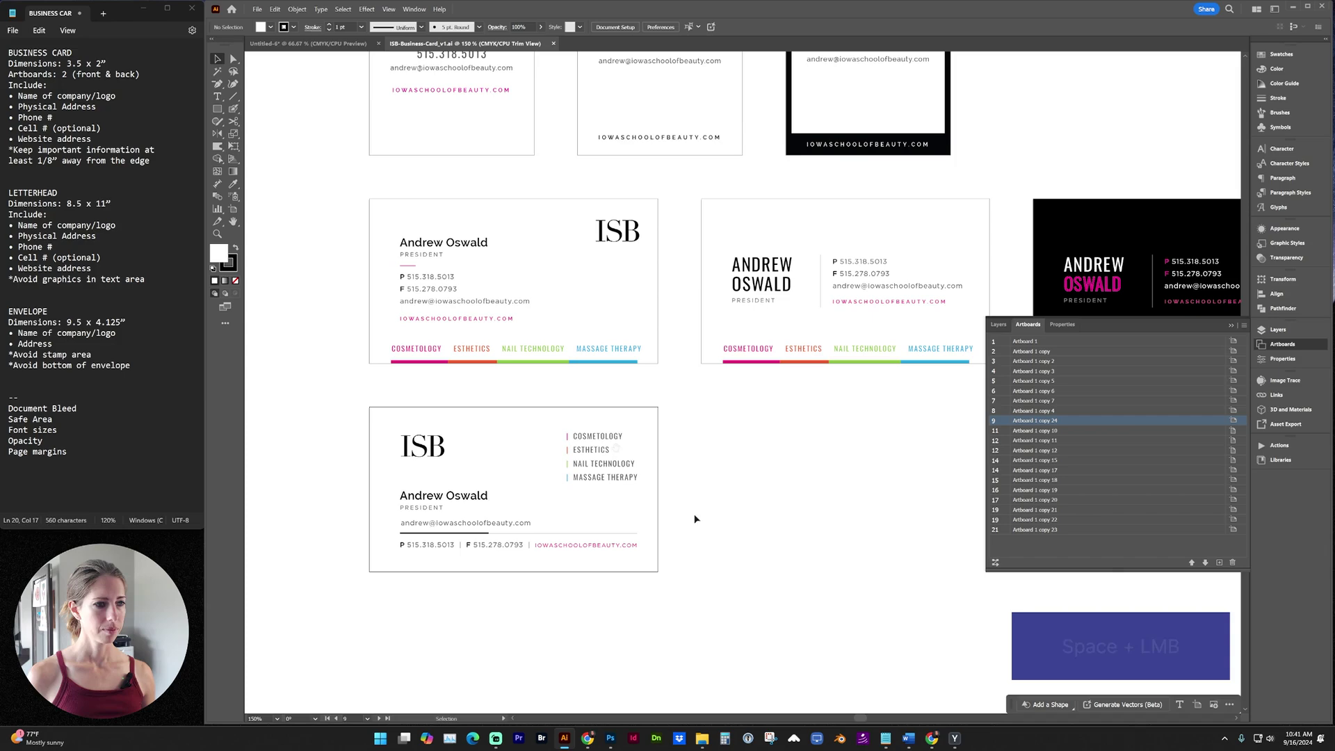
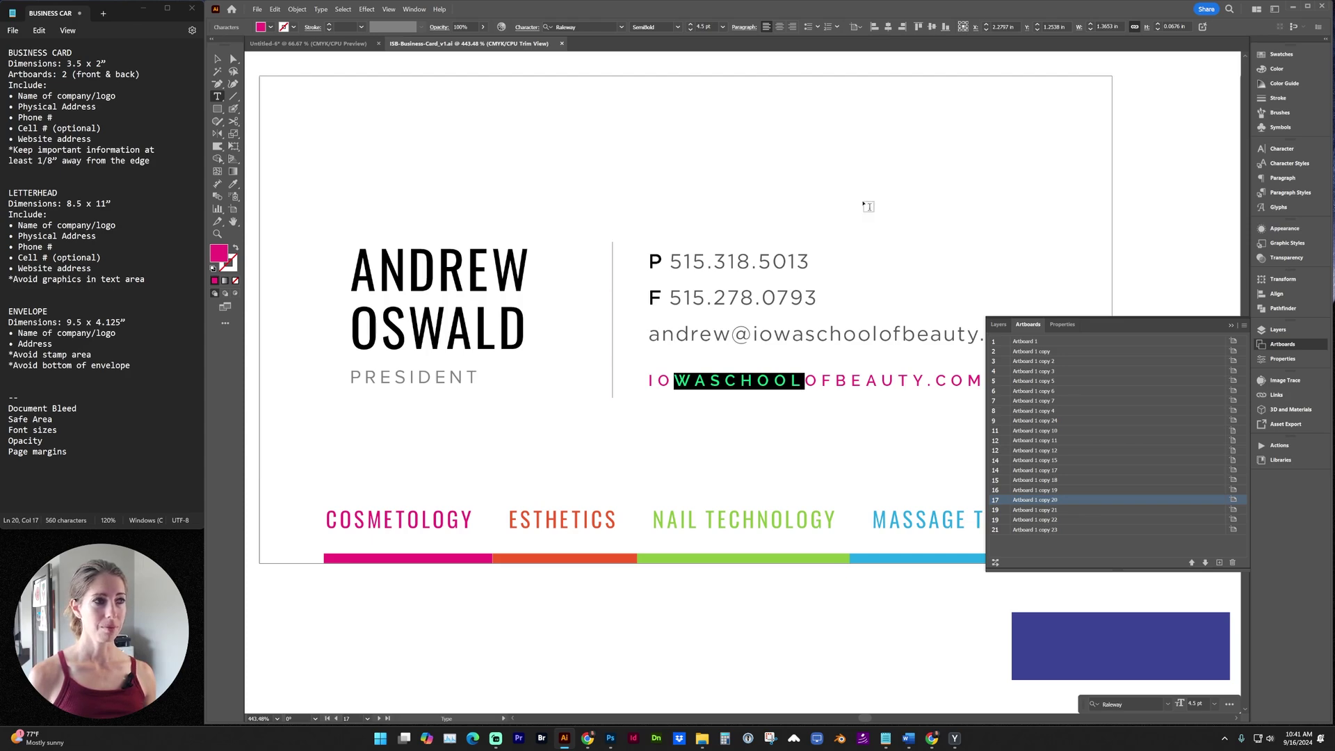
click(889, 184)
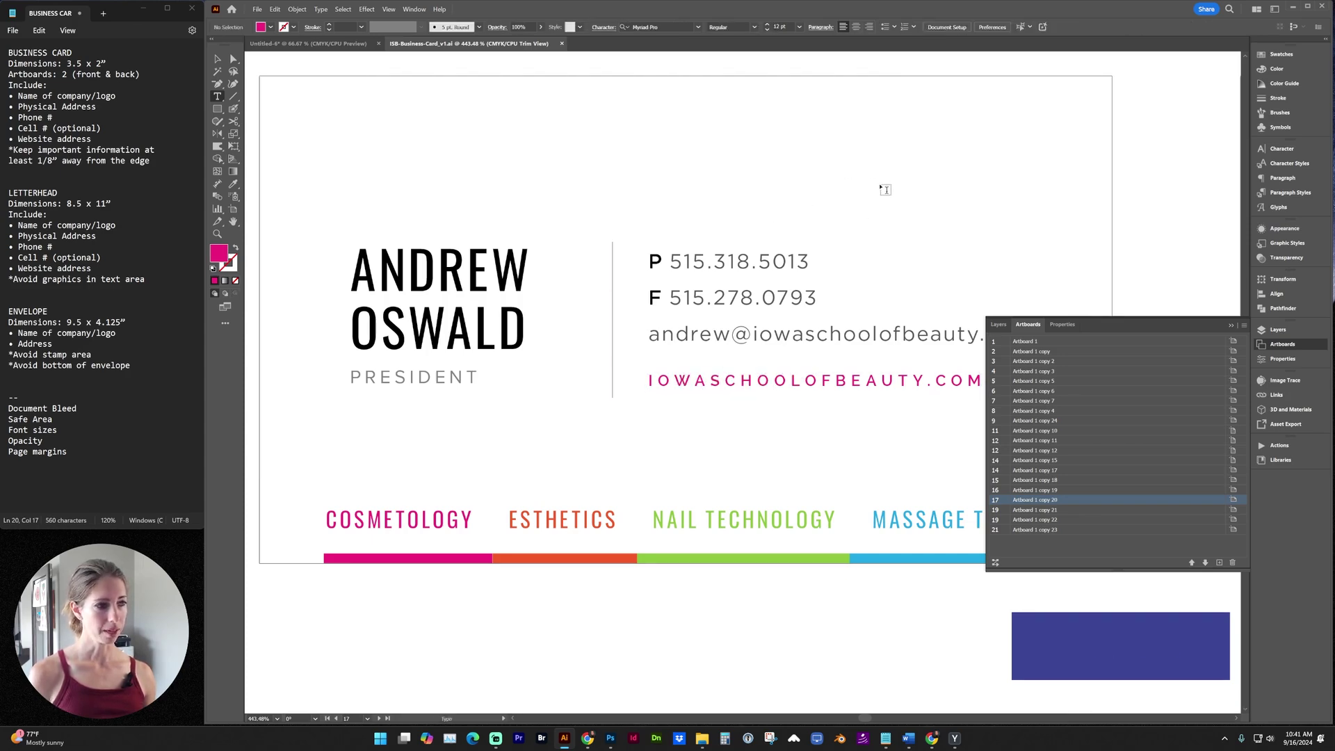
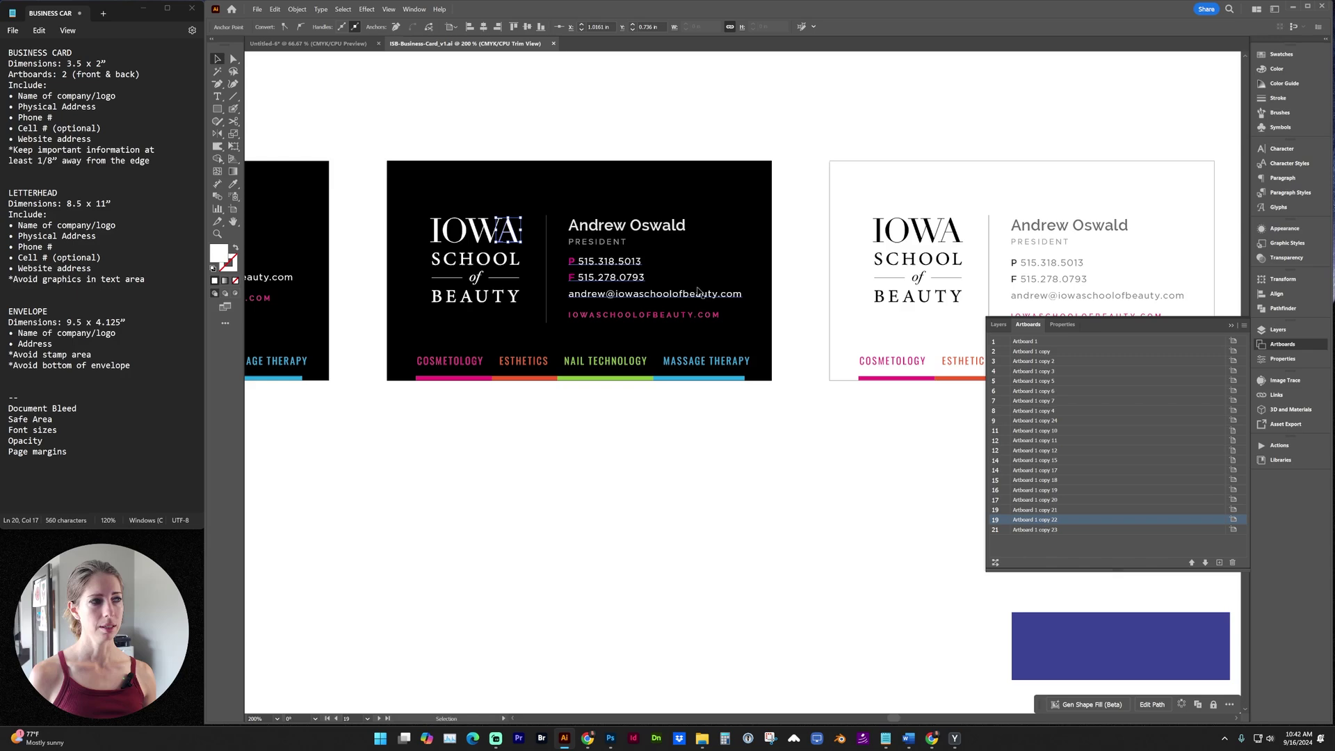
key(space)
click(415, 123)
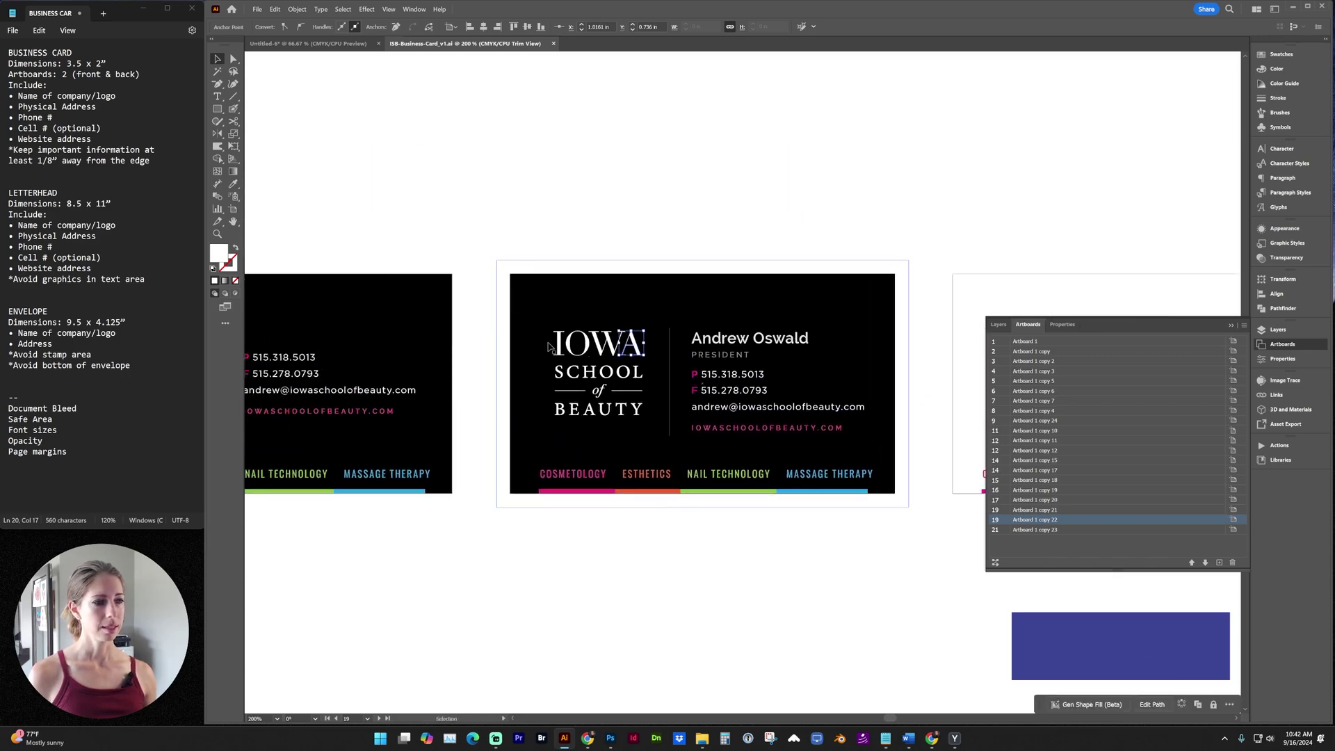
key(ctrl+-)
key(space)
click(590, 194)
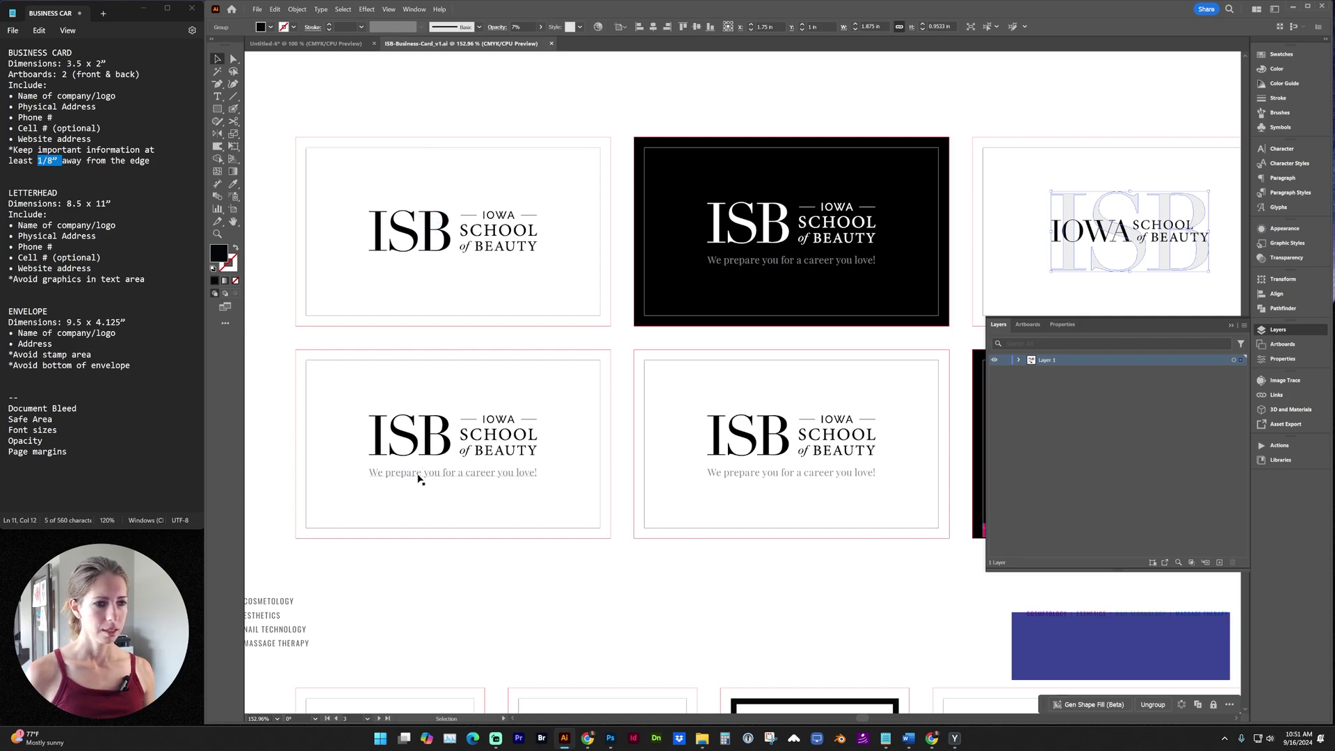
- Inspect the white contact cards and select the tagline text on one card
click(419, 475)
click(438, 552)
click(435, 475)
key(space)
click(593, 423)
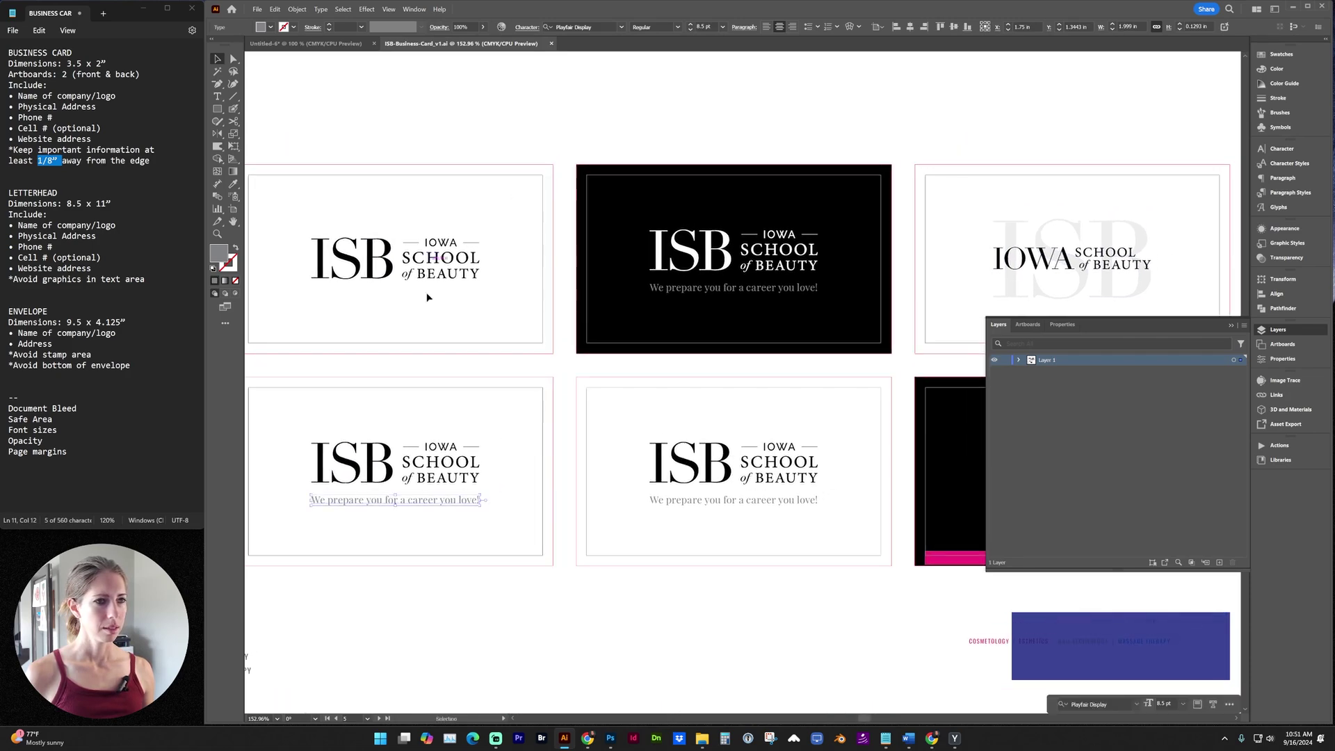
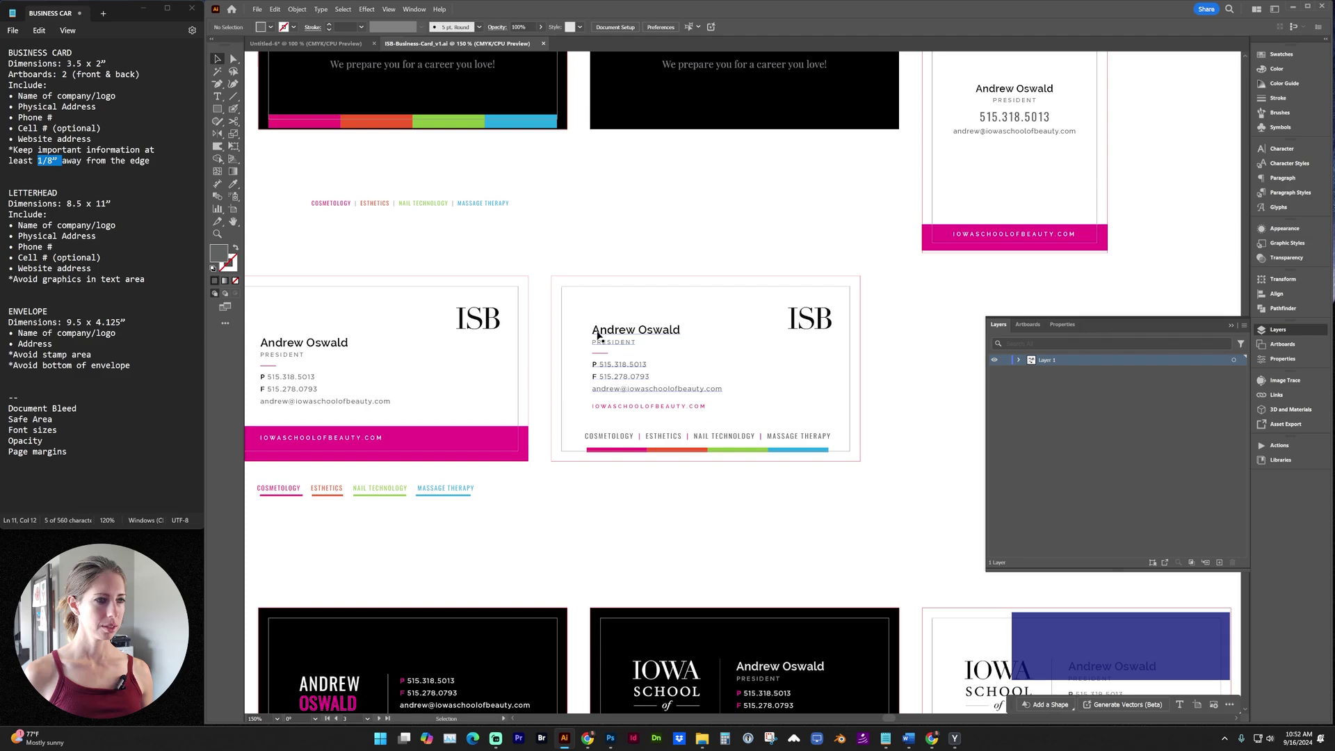
- Select the name and contact text block and look over nearby card elements
click(598, 332)
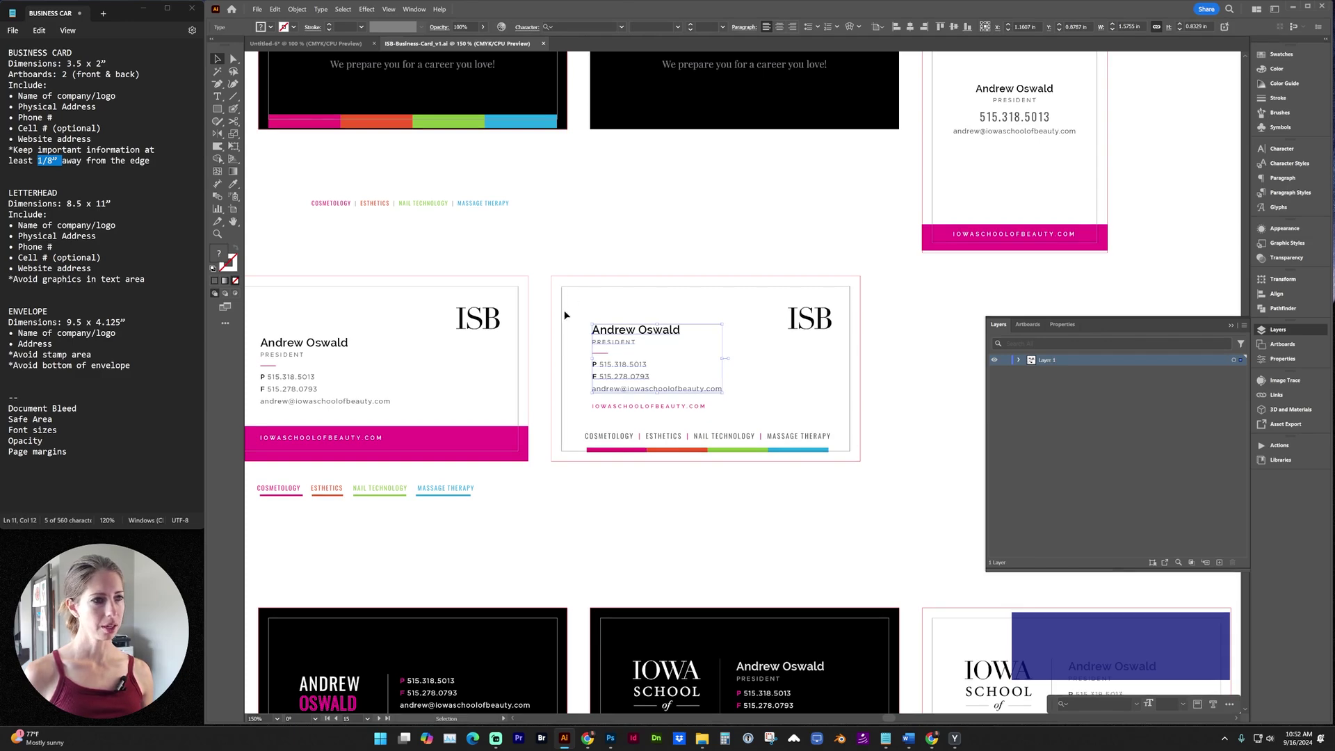
key(space)
click(566, 317)
click(579, 228)
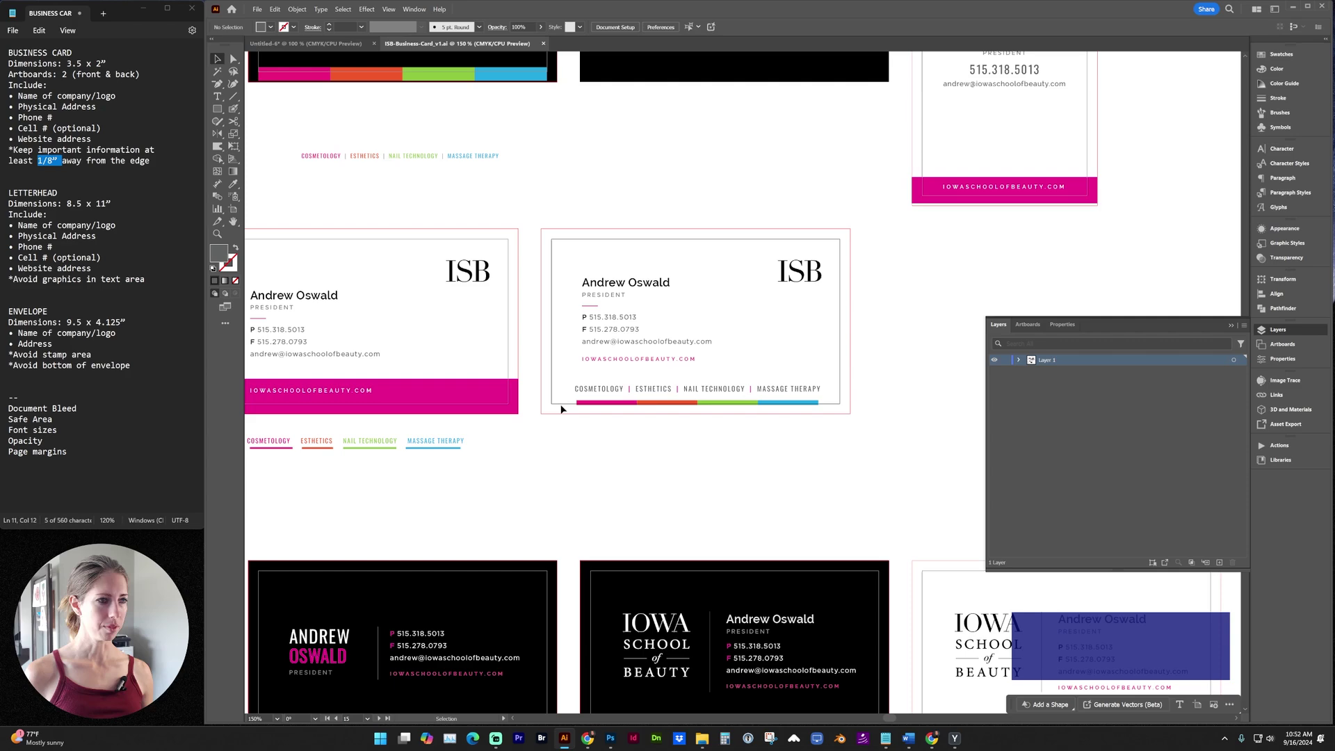
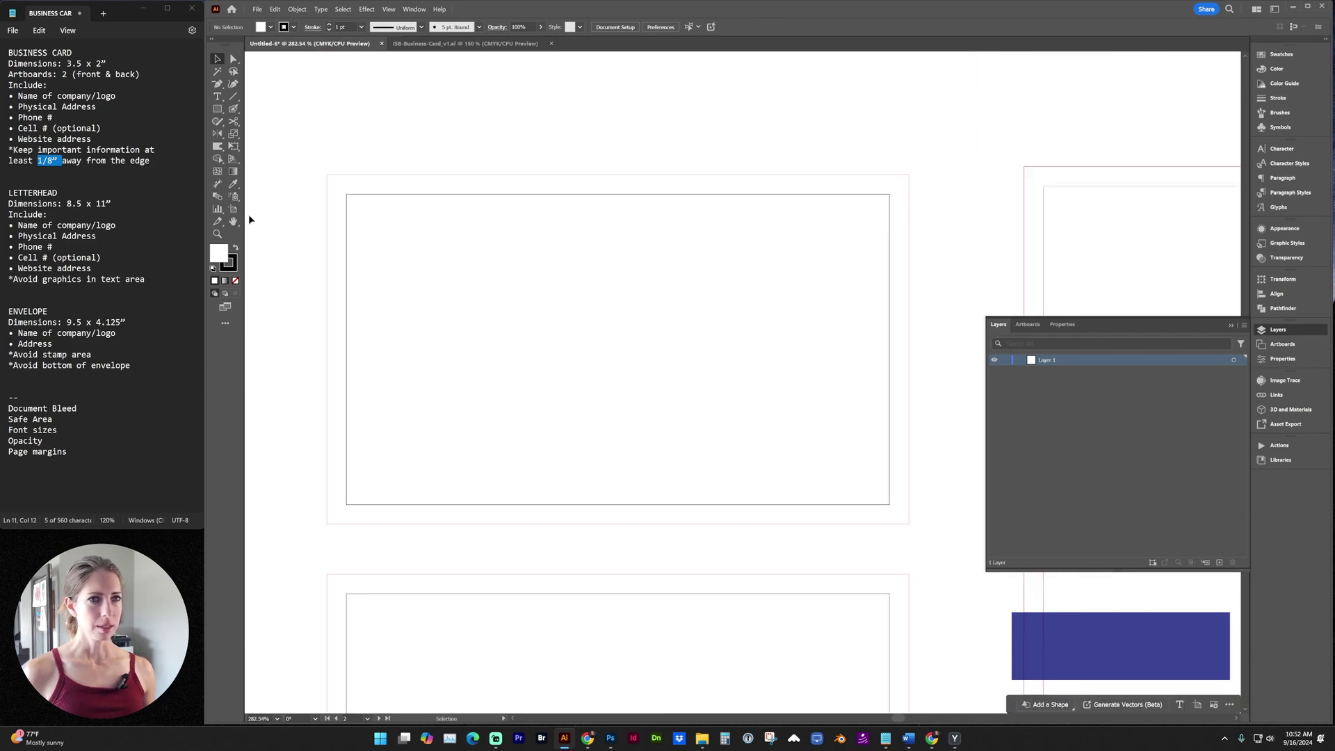
- Place a 3.5 × 2 in rectangle at the card corner and start Object > Path > Offset Path
click(219, 113)
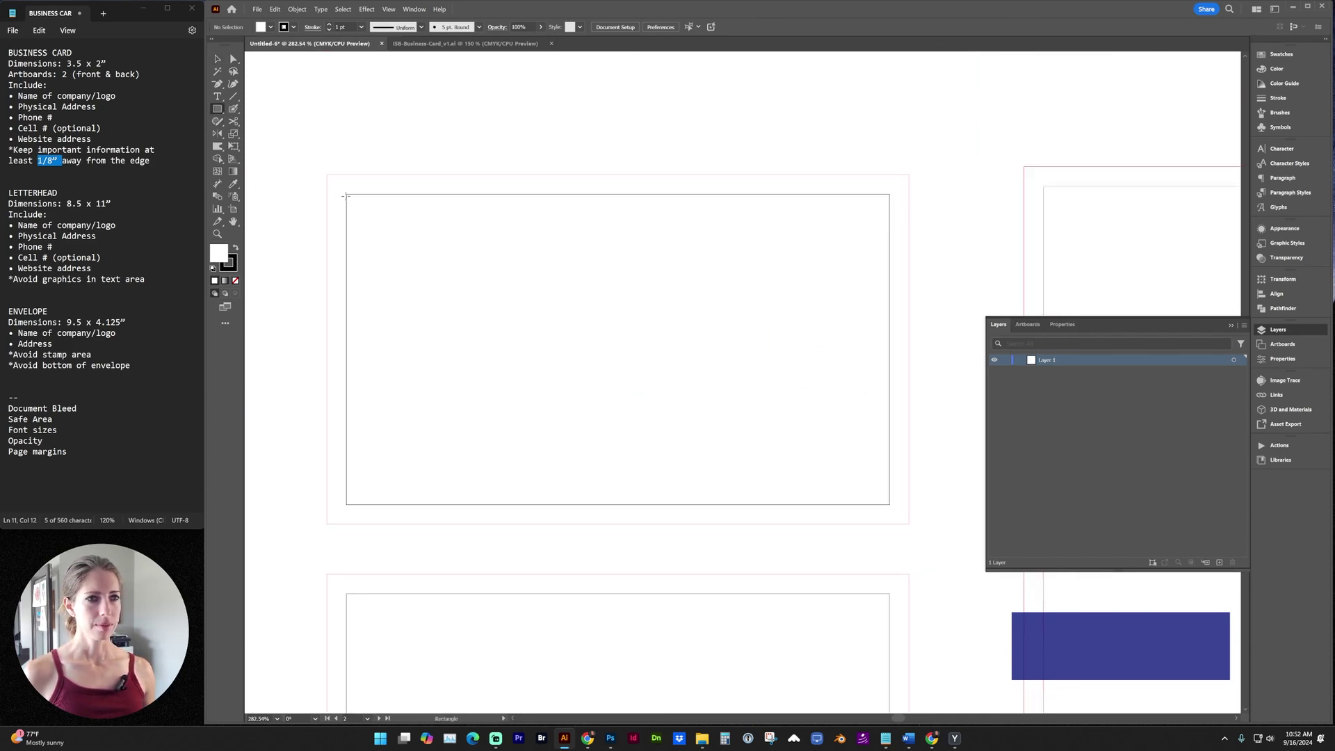
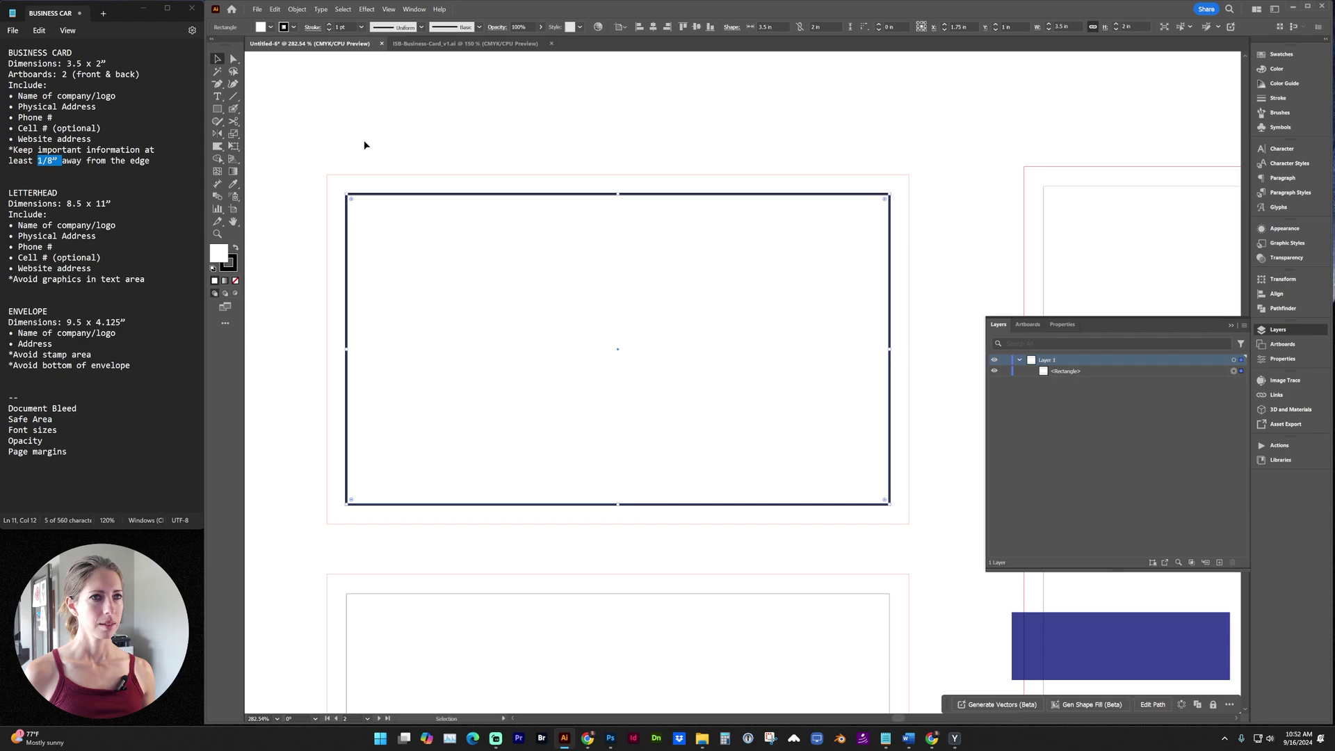
click(303, 11)
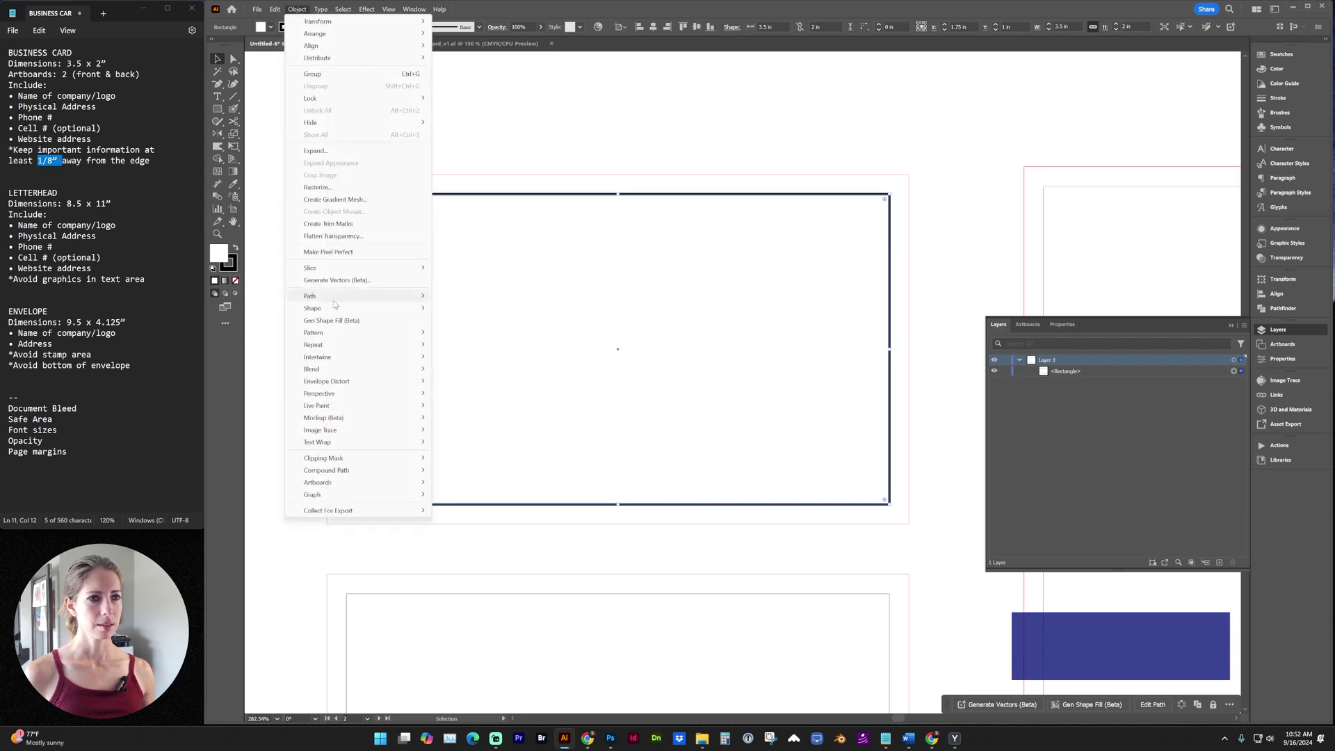
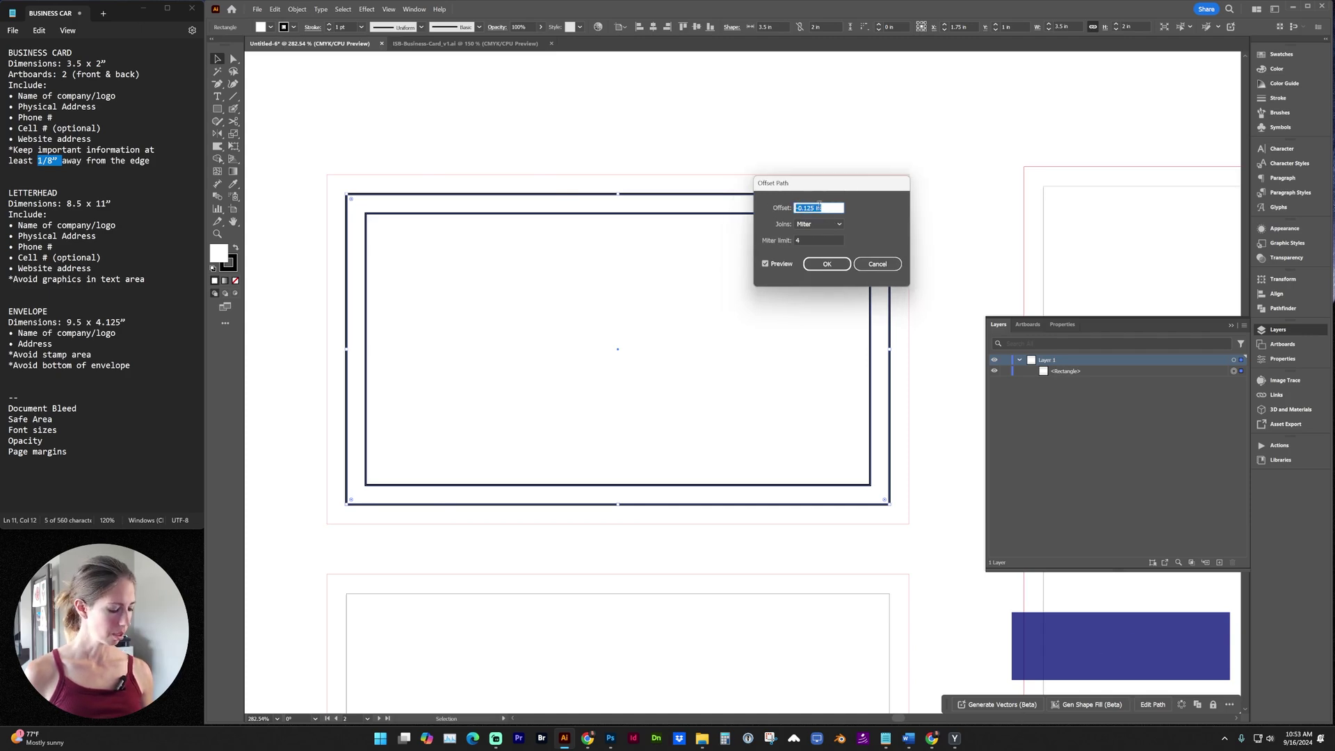
- Offset the card rectangle inward by -0.125 in to create the inset copy
key(KP_Subtract)
key(KP_Decimal)
key(KP_1)
key(KP_2)
key(KP_5)
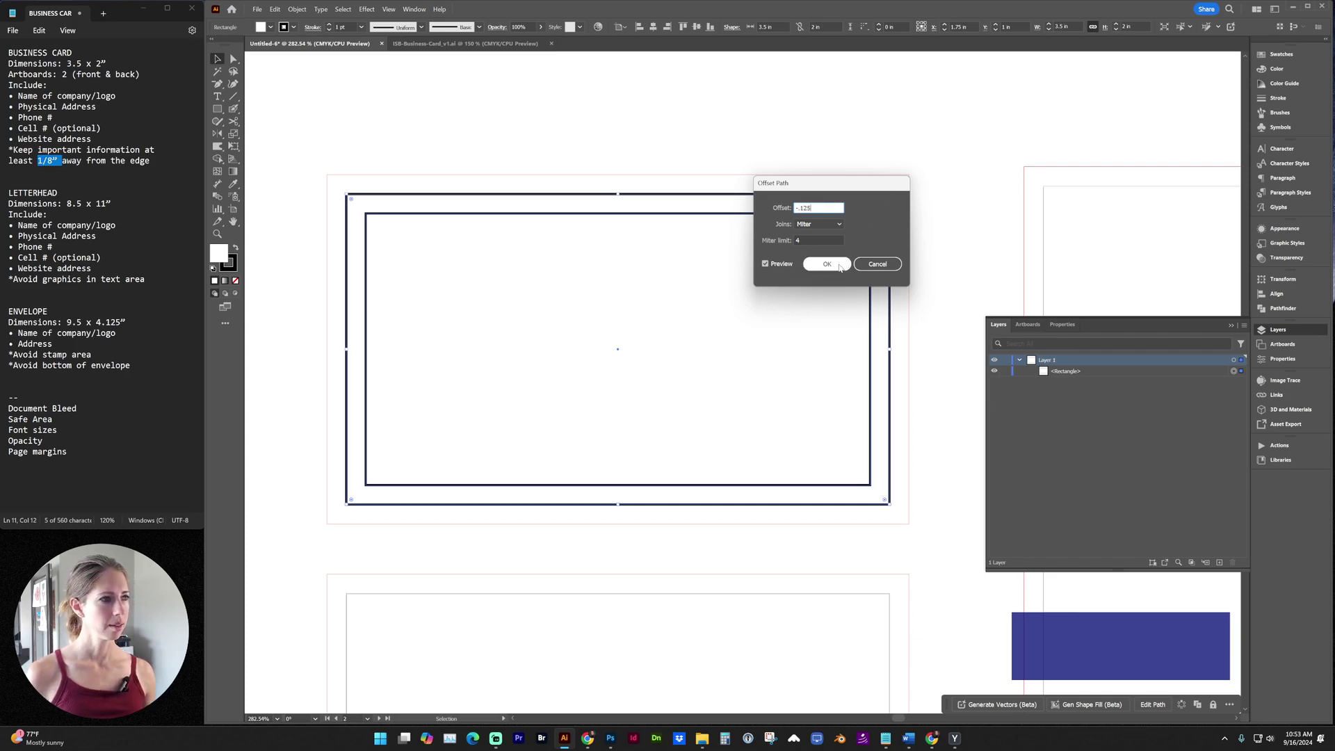
click(842, 266)
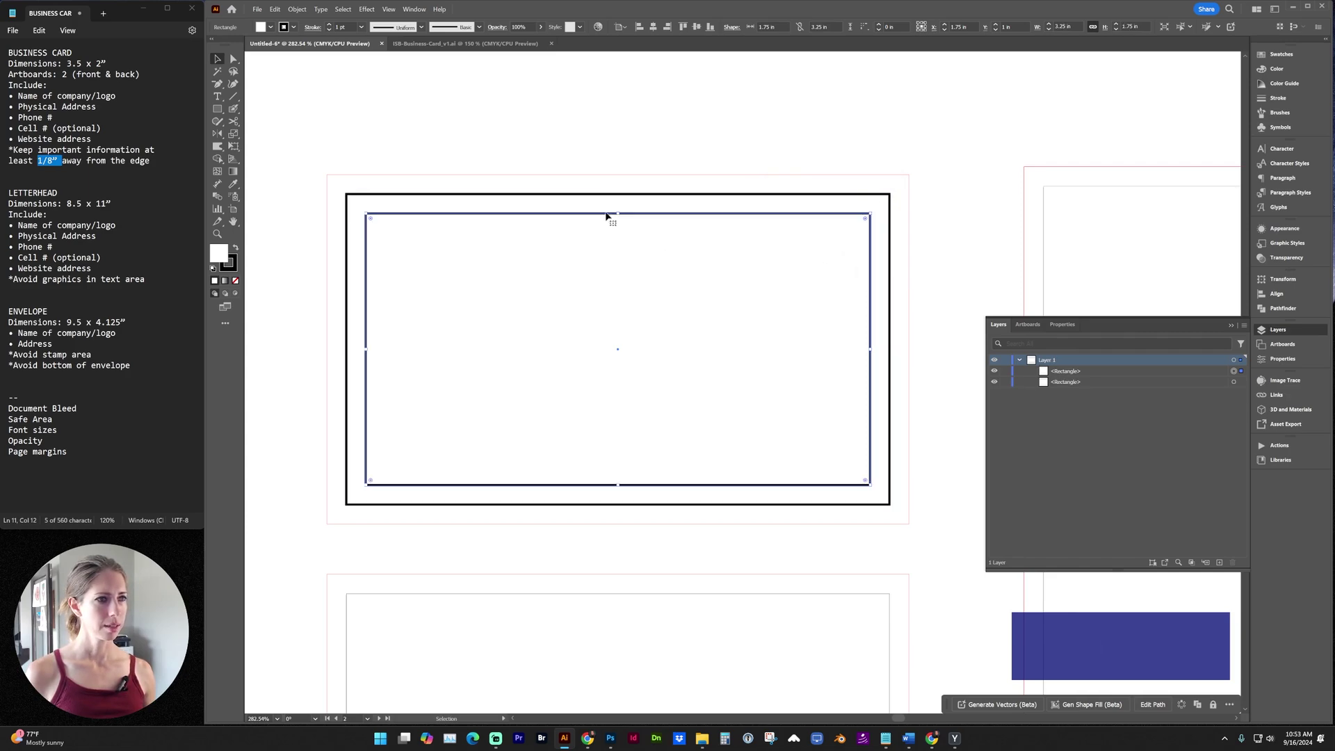
- Delete the original outer 3.5 × 2 in rectangle, leaving only the inset one
click(595, 171)
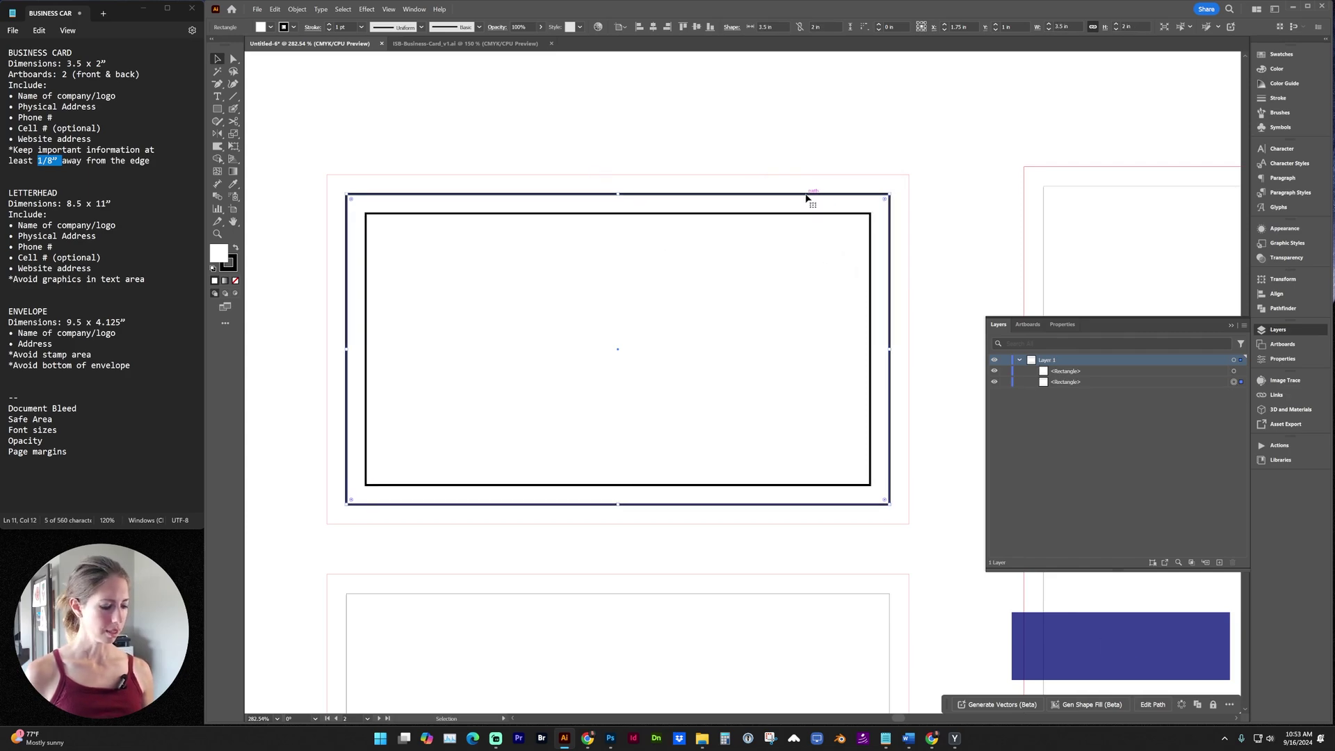
key(Delete)
- Convert the inset rectangle into a guide via View > Guides > Make Guides and verify it
click(486, 172)
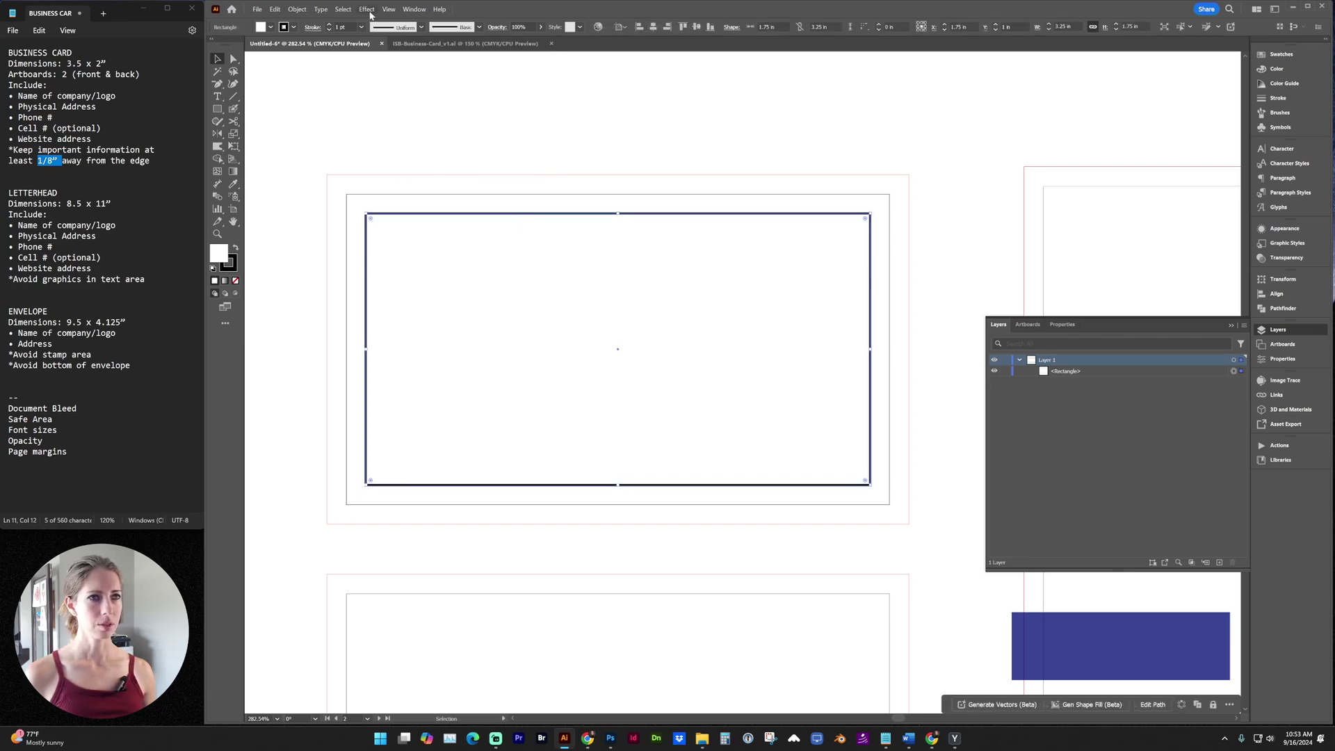
click(390, 13)
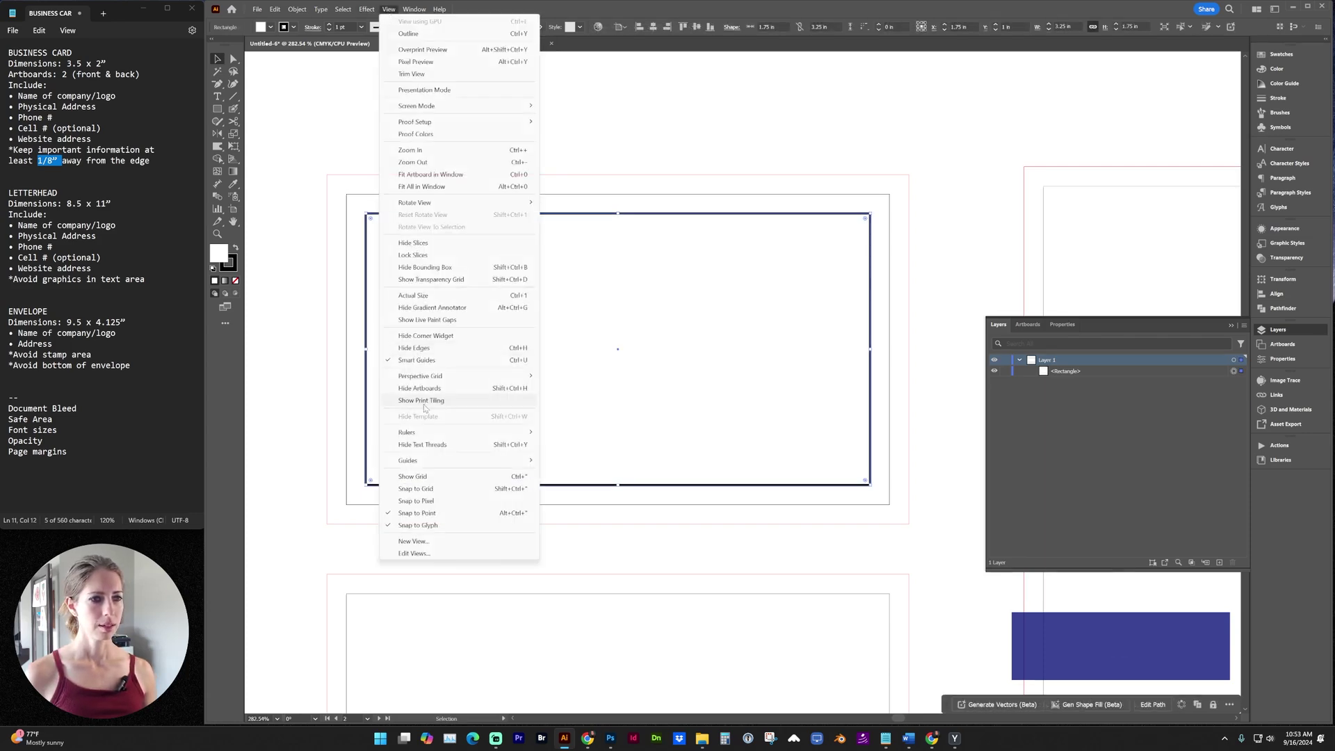
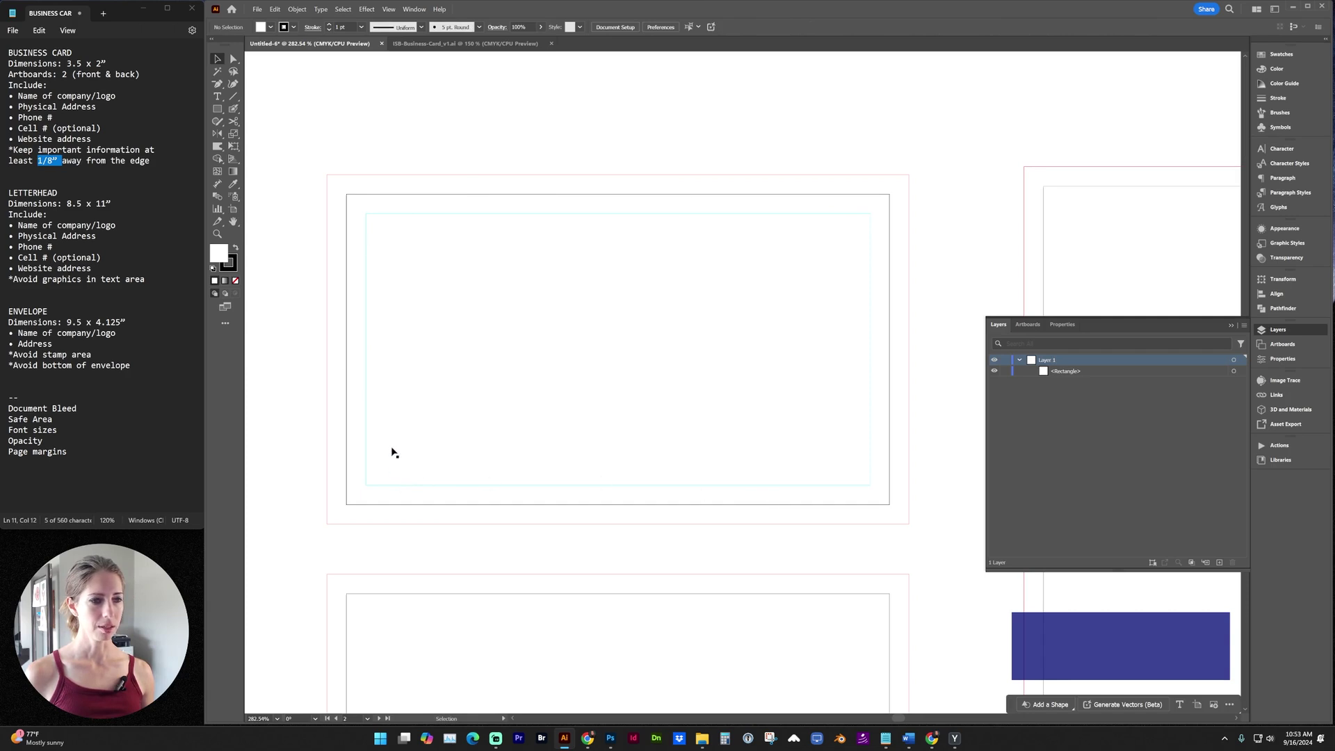
click(521, 244)
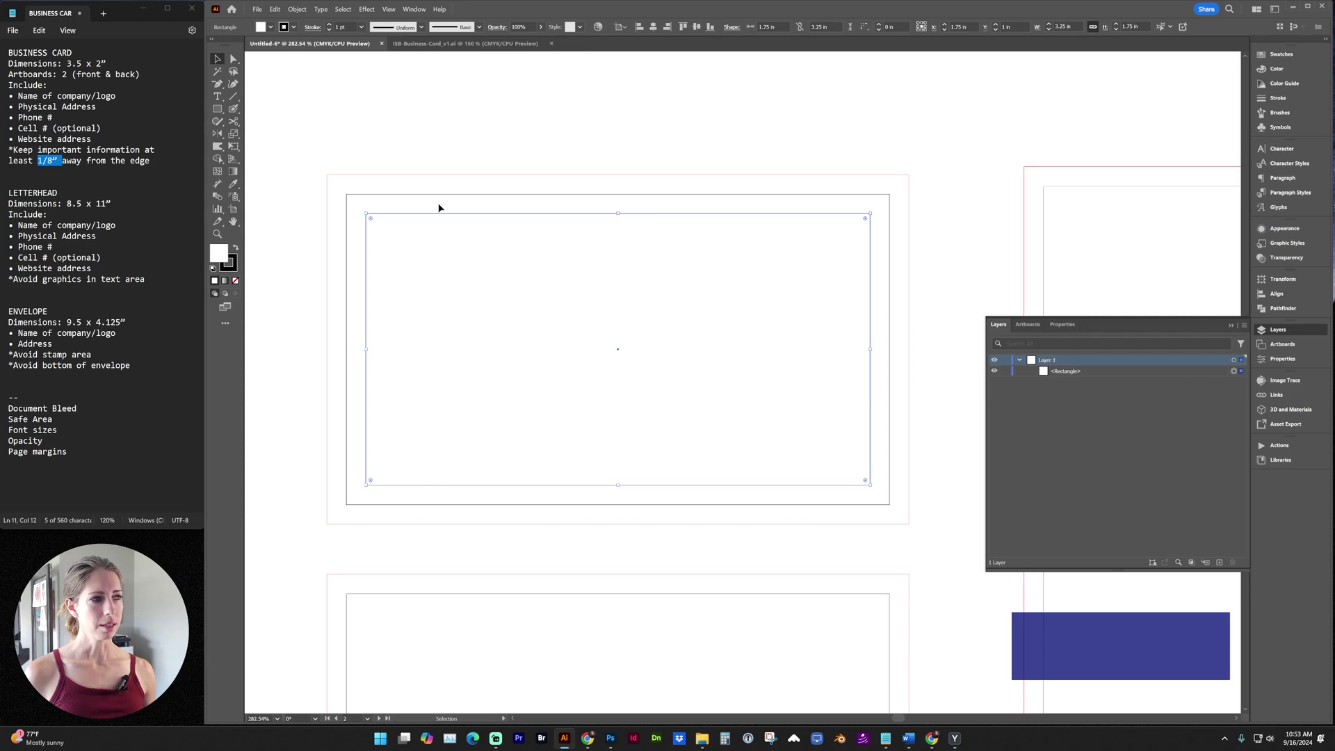
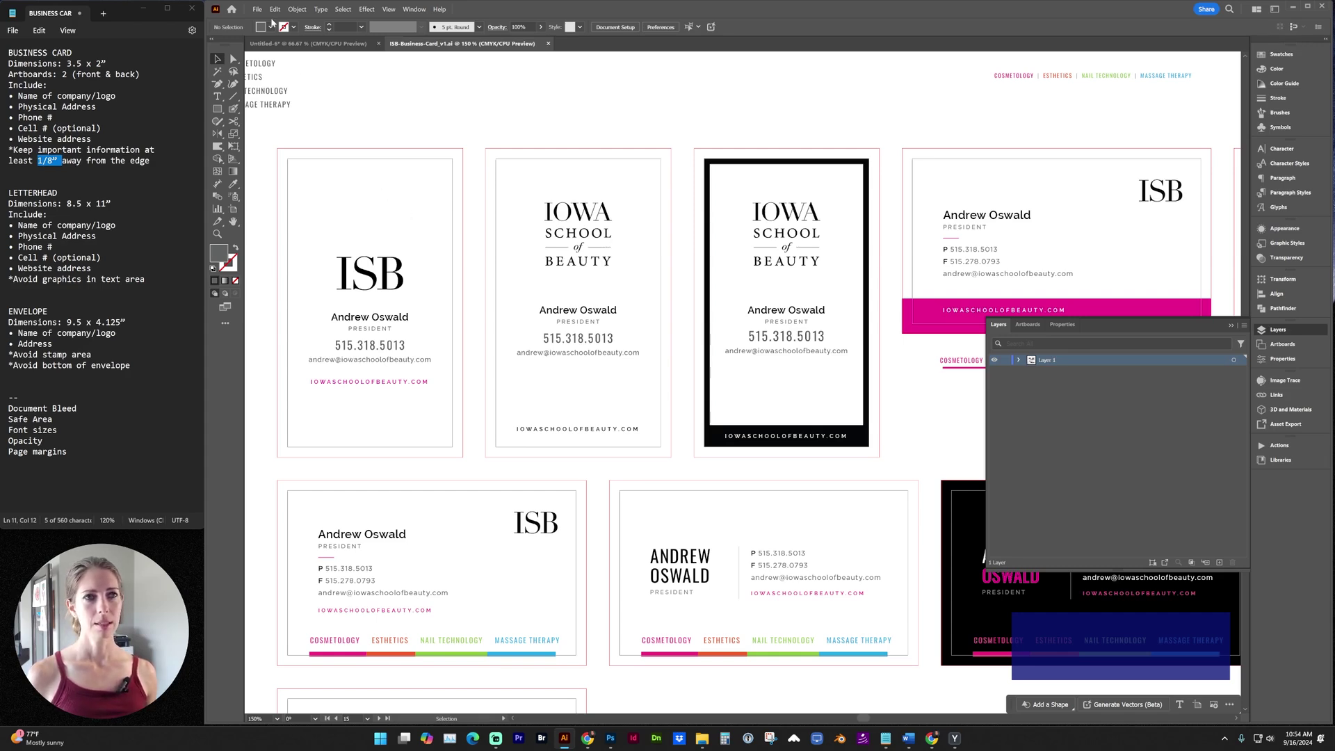
- Save the ISB business card file as an Adobe PDF under its current name
click(263, 8)
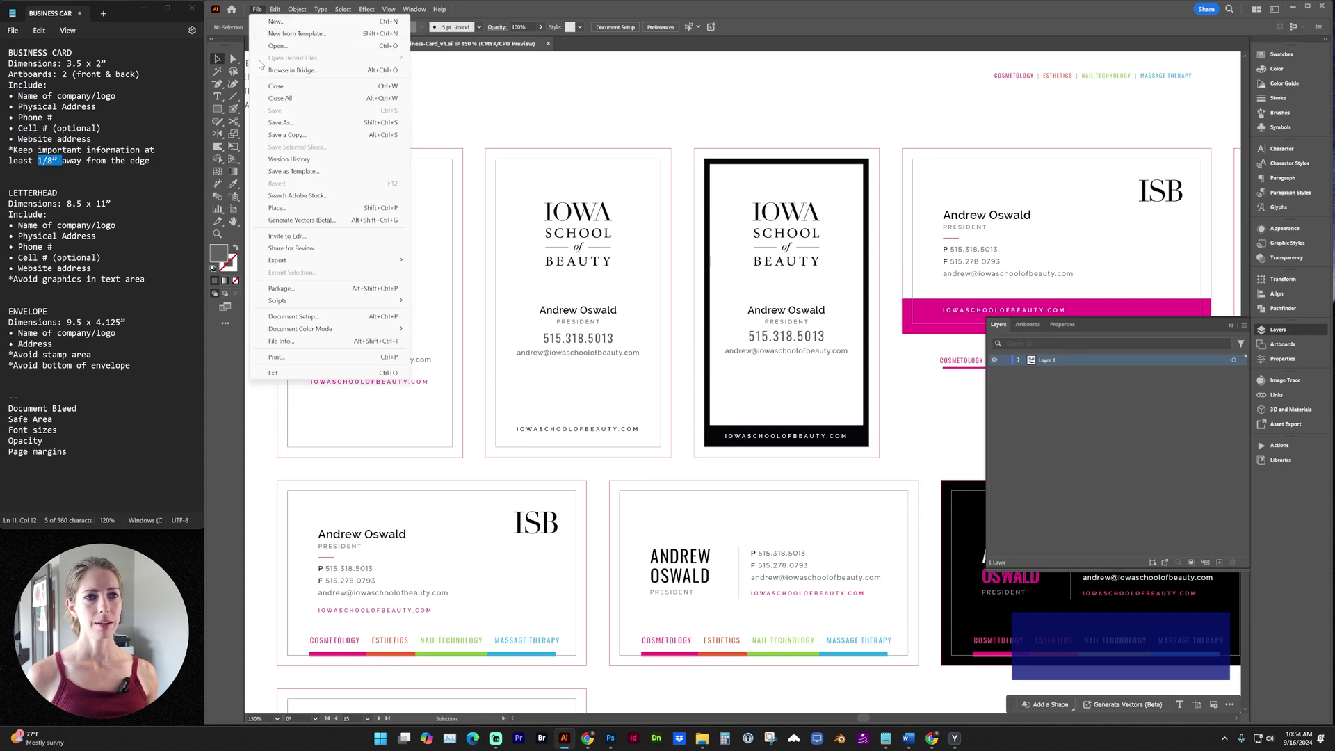
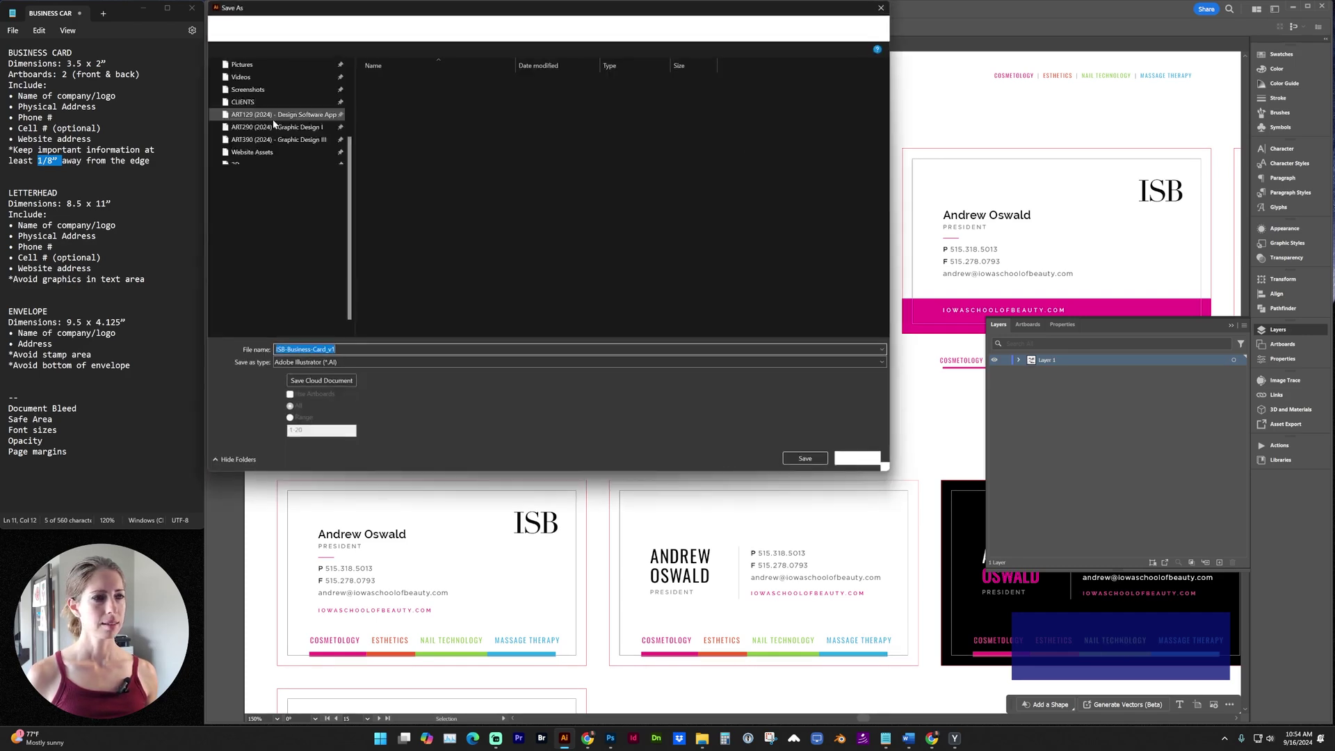
click(338, 383)
click(338, 383)
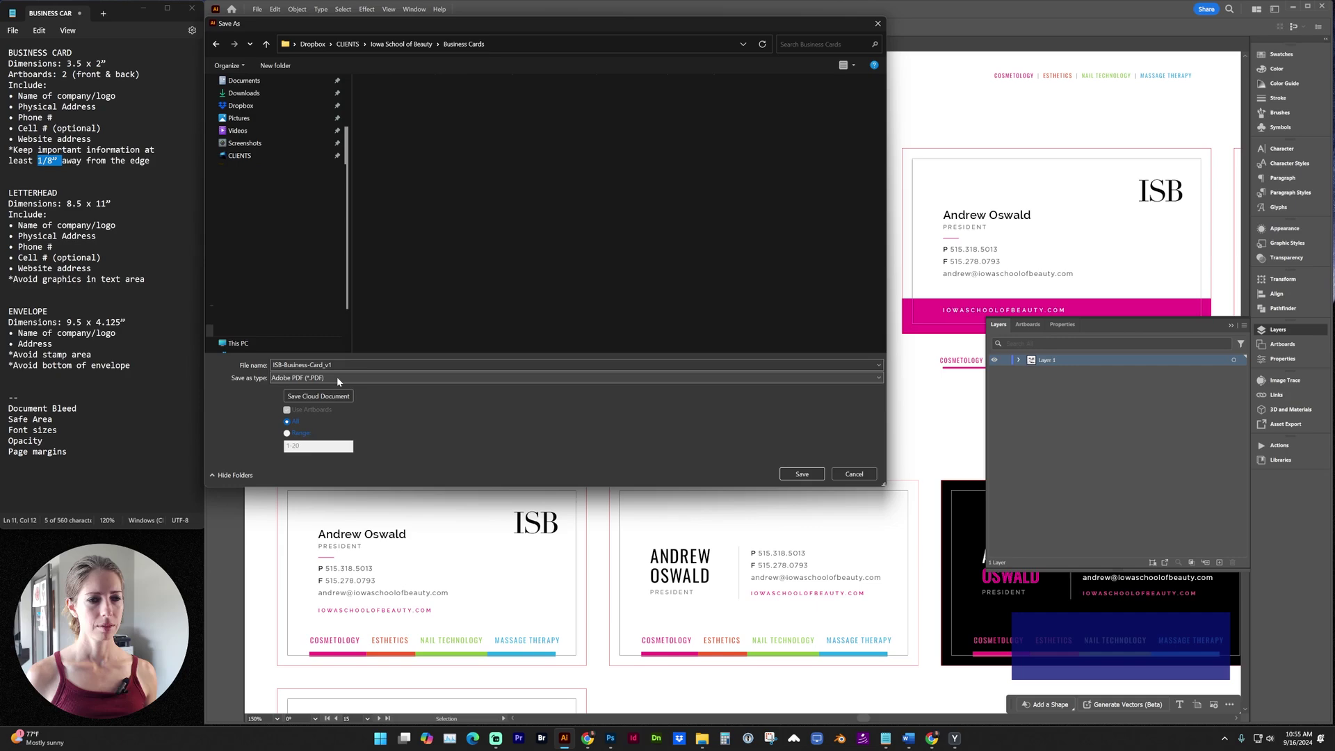
key(KP_0)
click(794, 479)
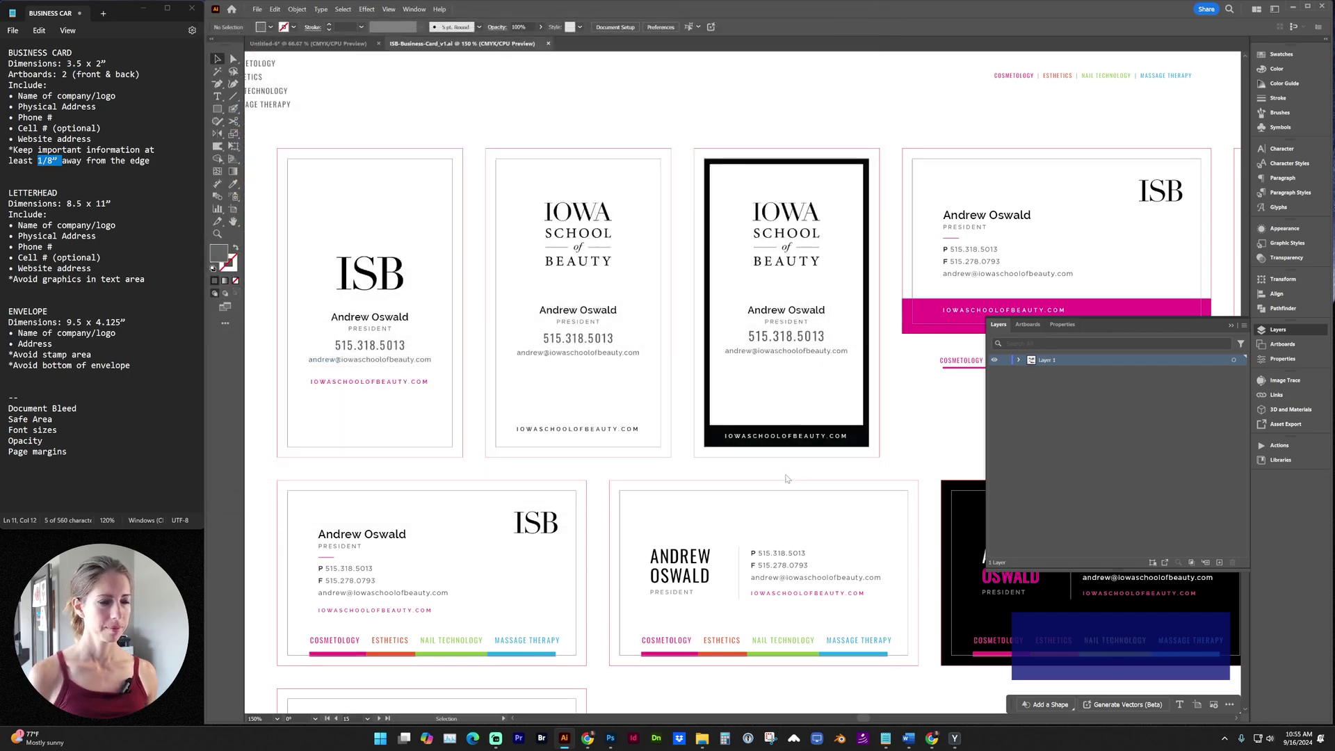
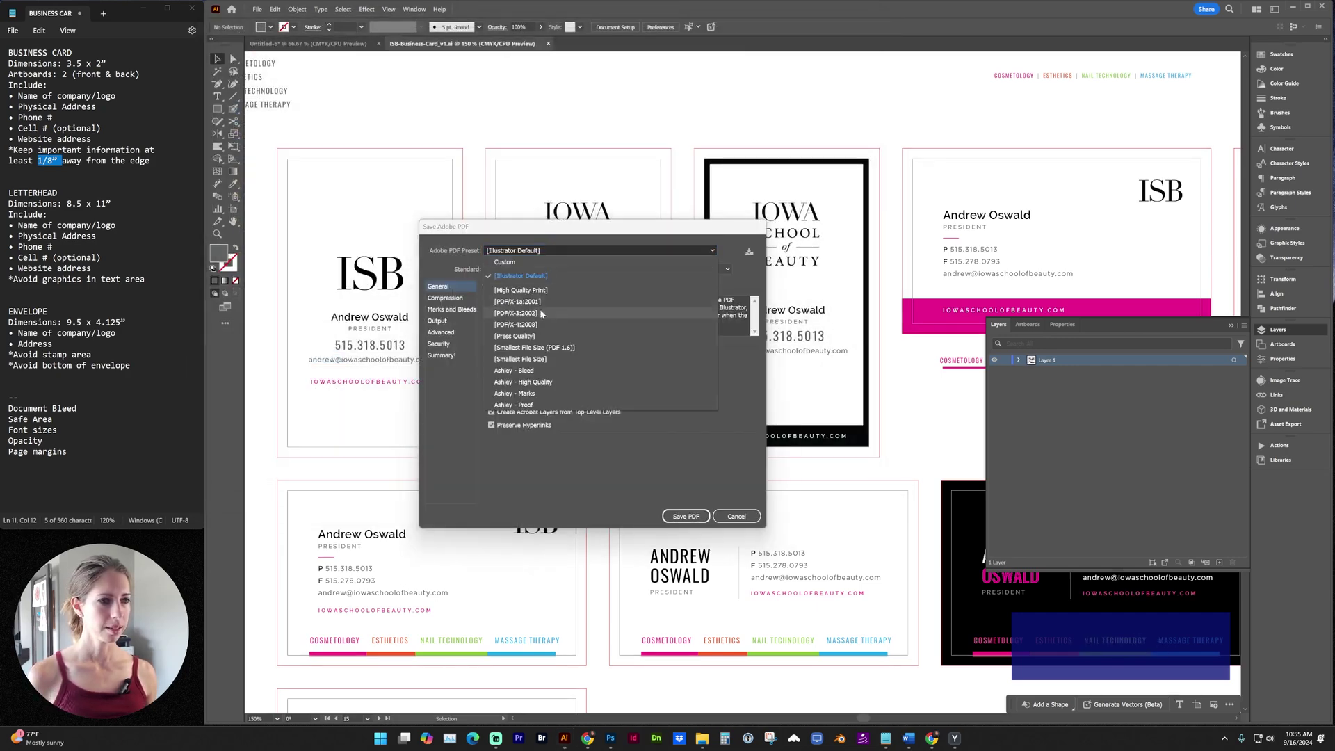
- Choose the High Quality Print preset with Preserve Illustrator Editing Capabilities turned off
click(540, 349)
click(514, 360)
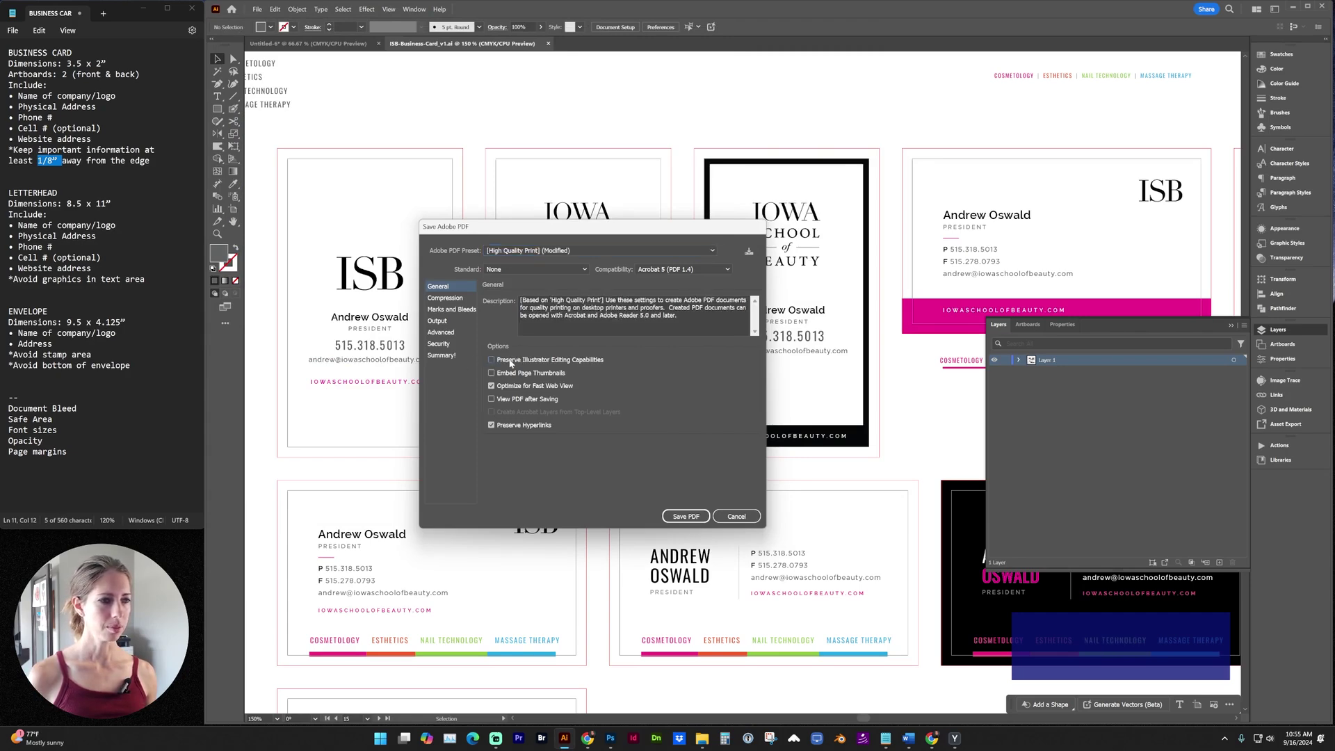
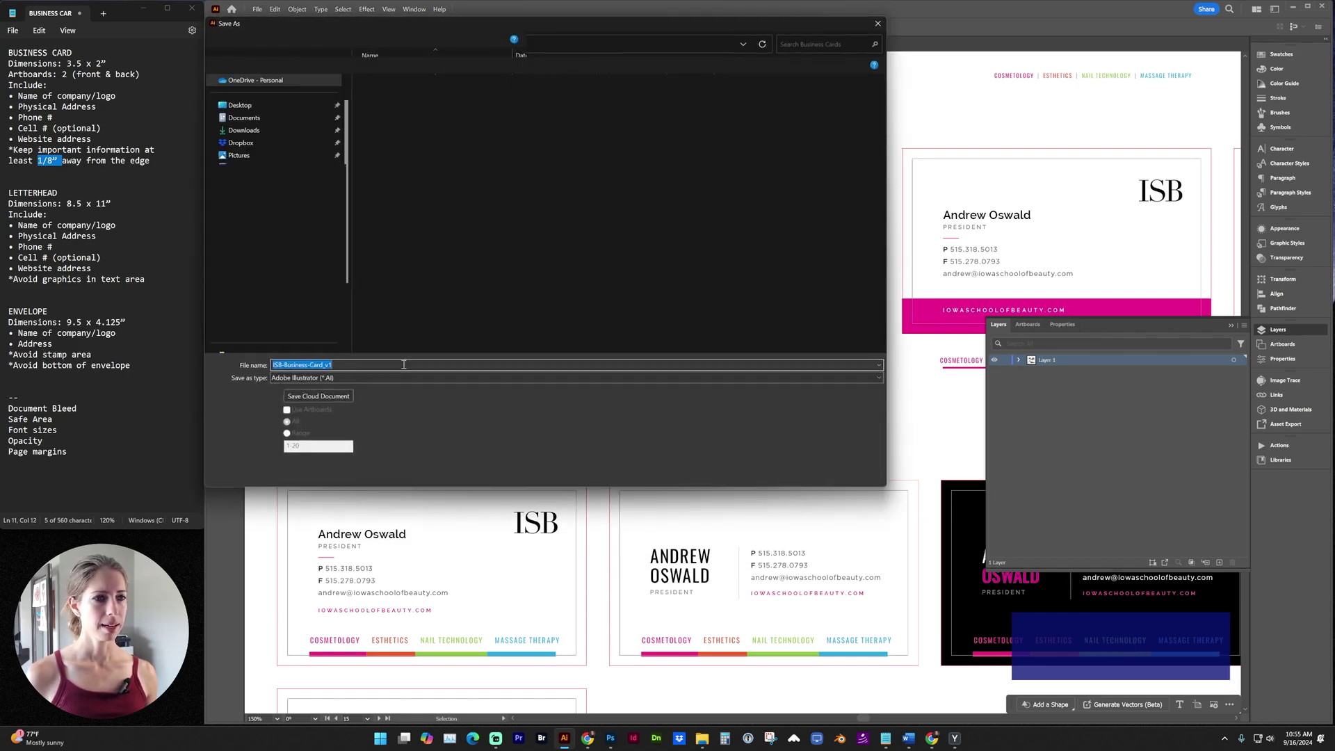
- Save a new Adobe PDF named ISB-Business-Card_v10-Print
click(389, 384)
click(363, 406)
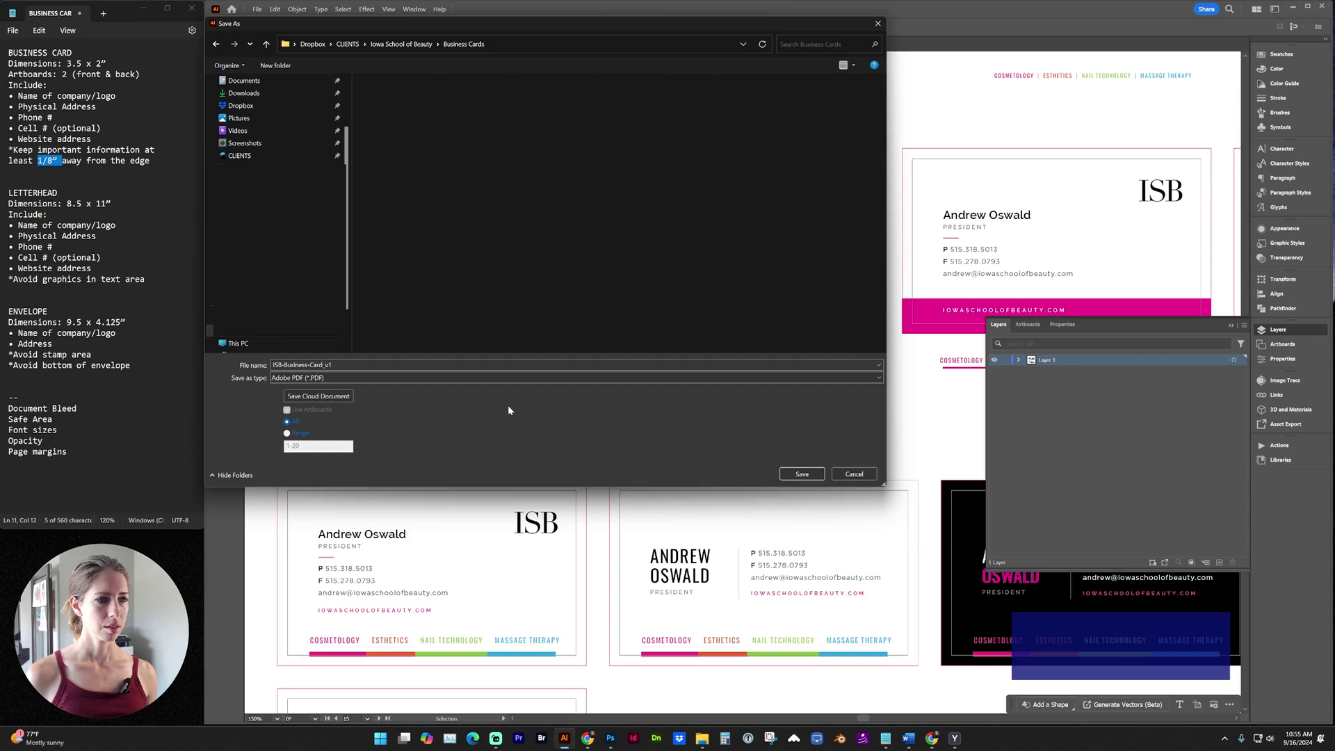
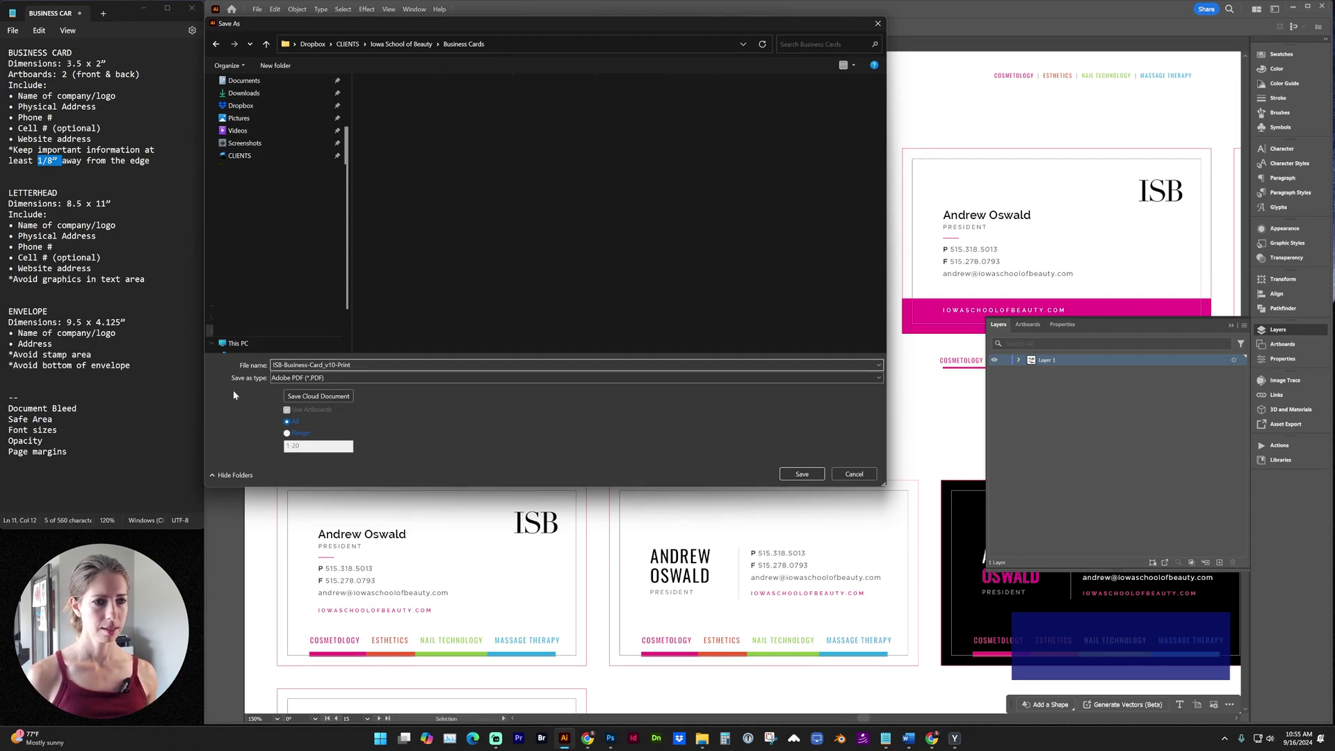
click(808, 472)
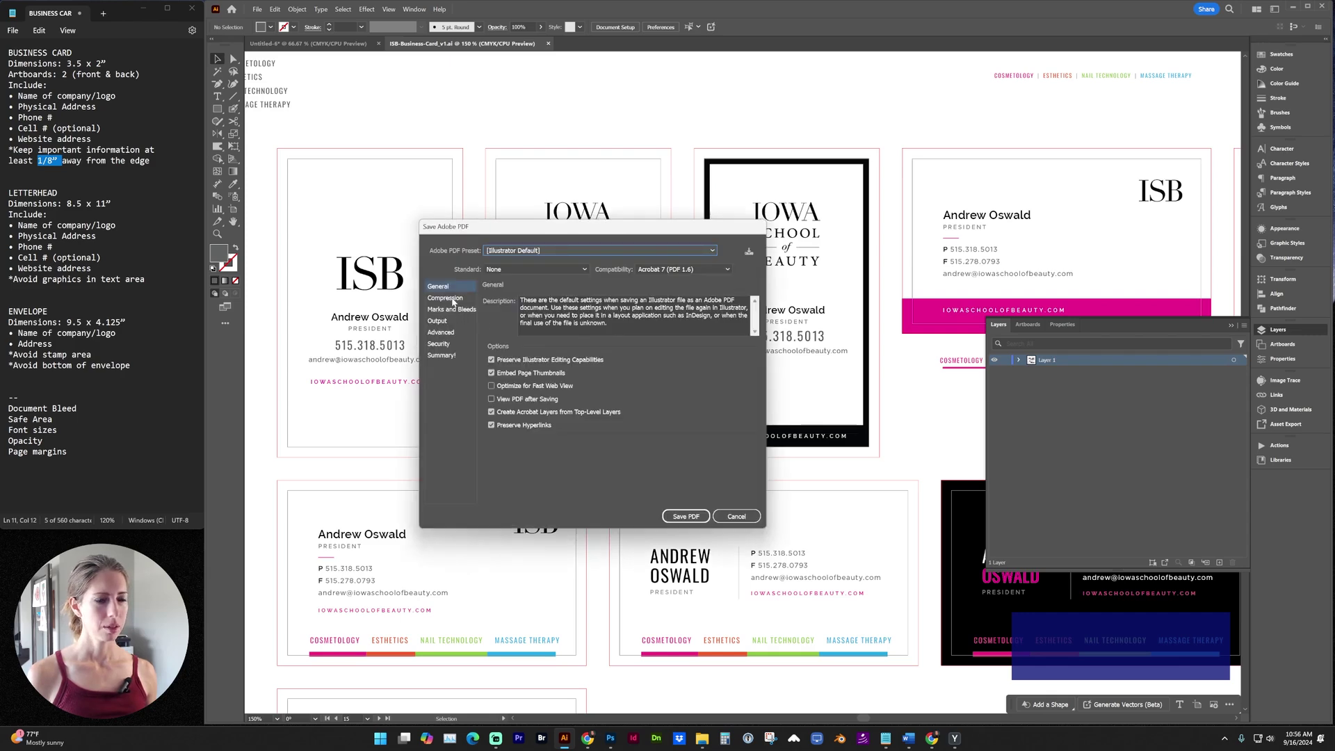
- In Marks and Bleeds enable trim marks only, keeping document bleed settings
click(455, 310)
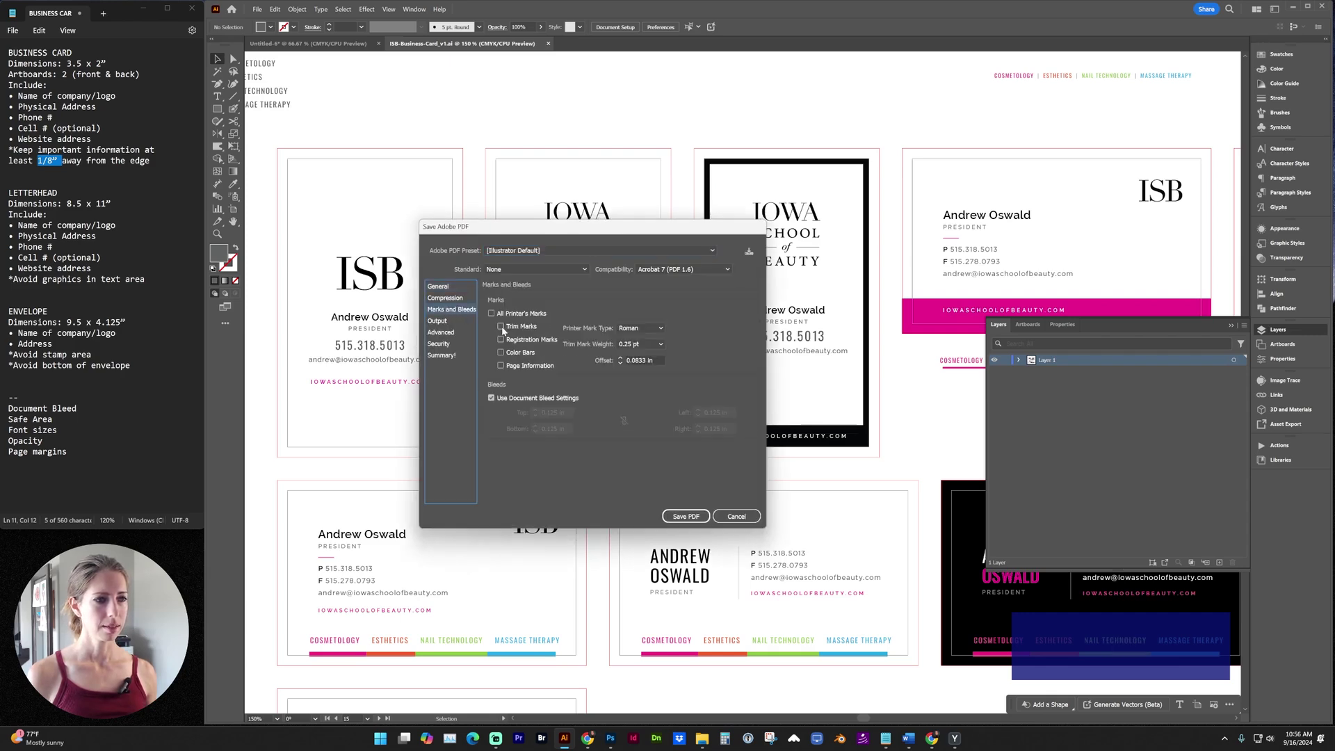
click(496, 316)
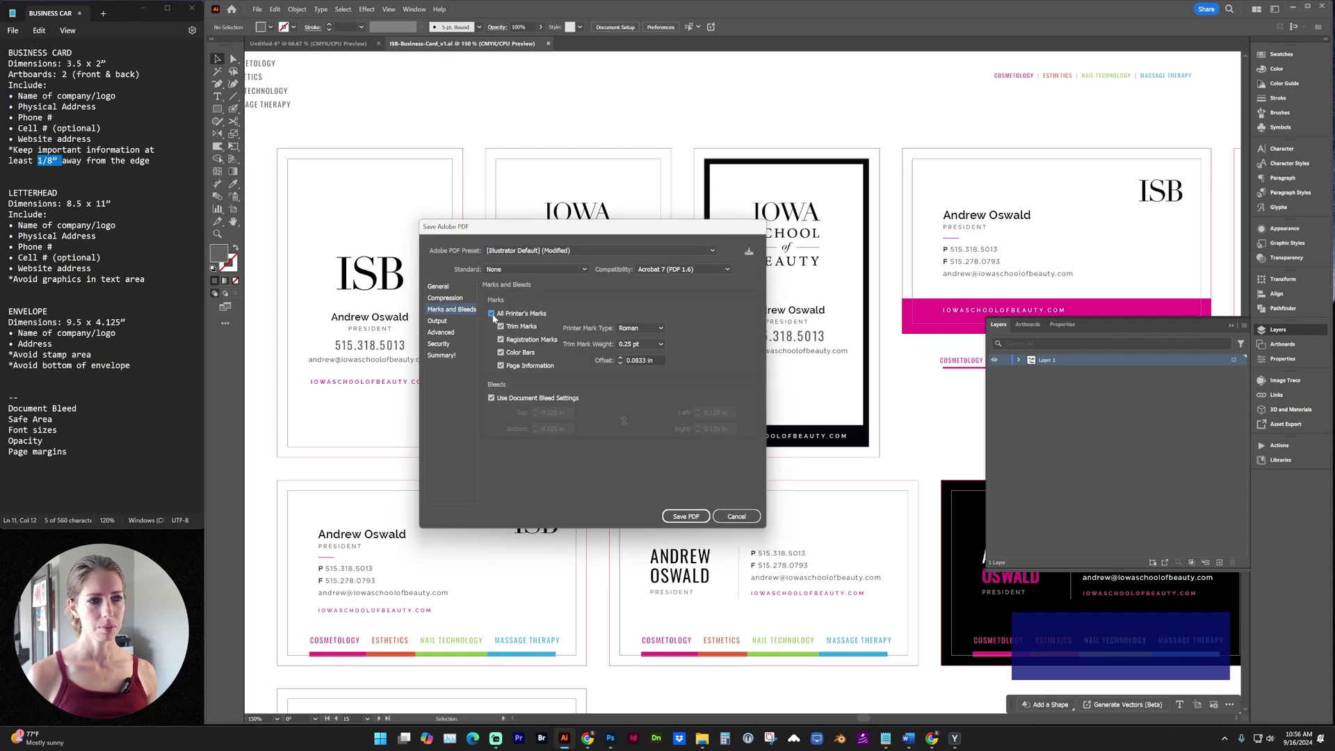
click(496, 316)
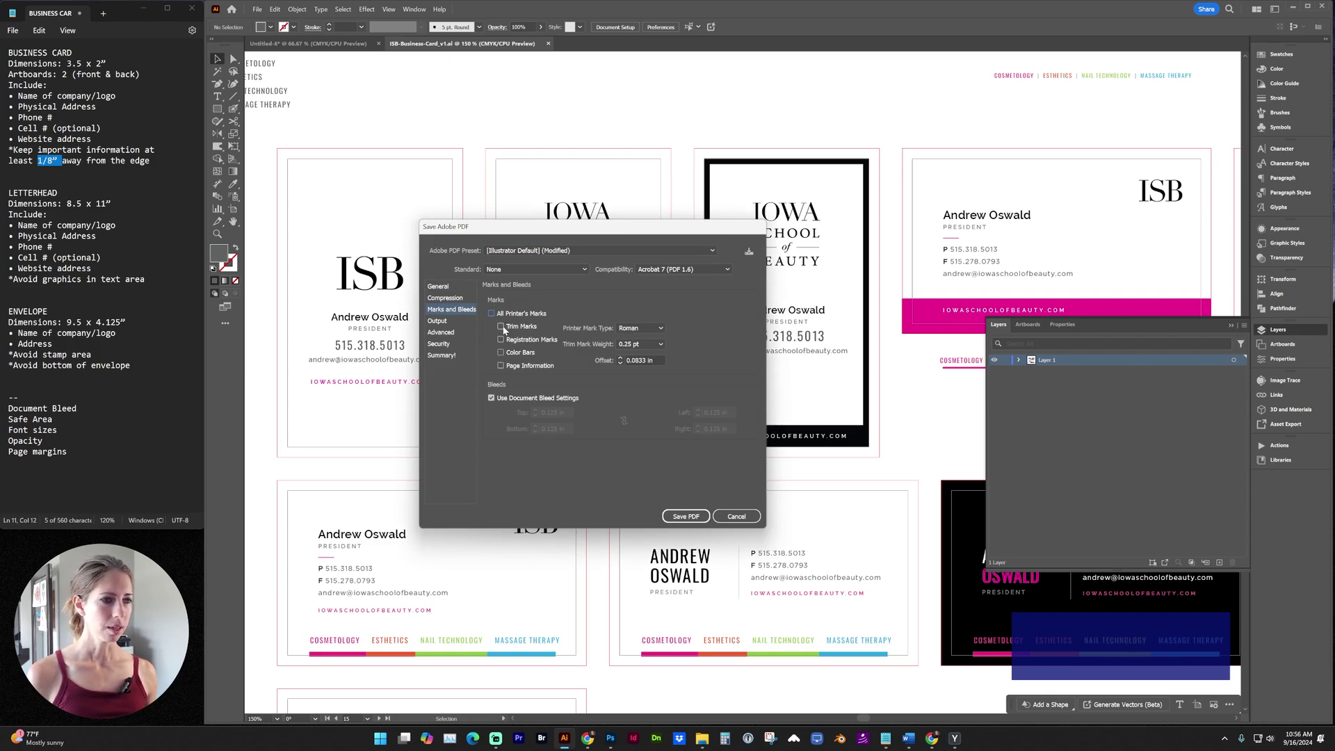
click(506, 329)
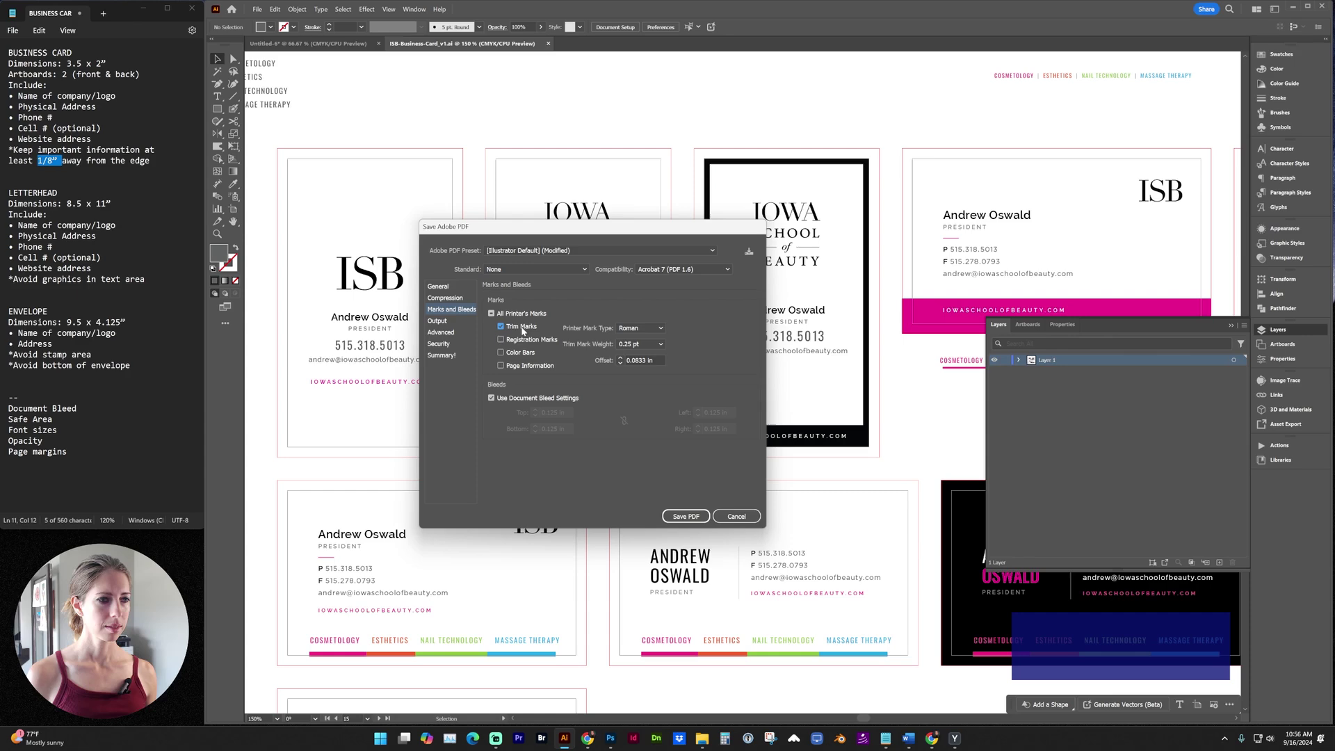
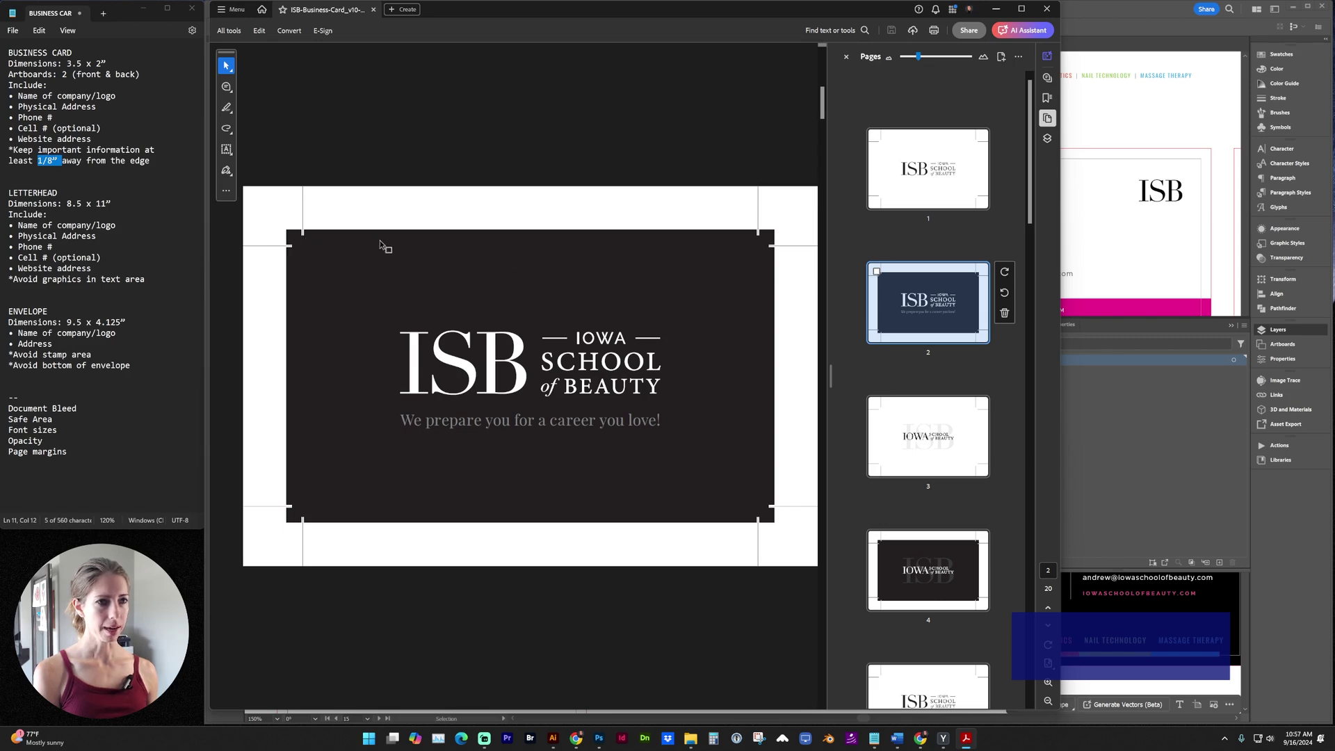
- Page through the print PDF in Acrobat to check the trim marks on the striped card
key(Down)
click(227, 63)
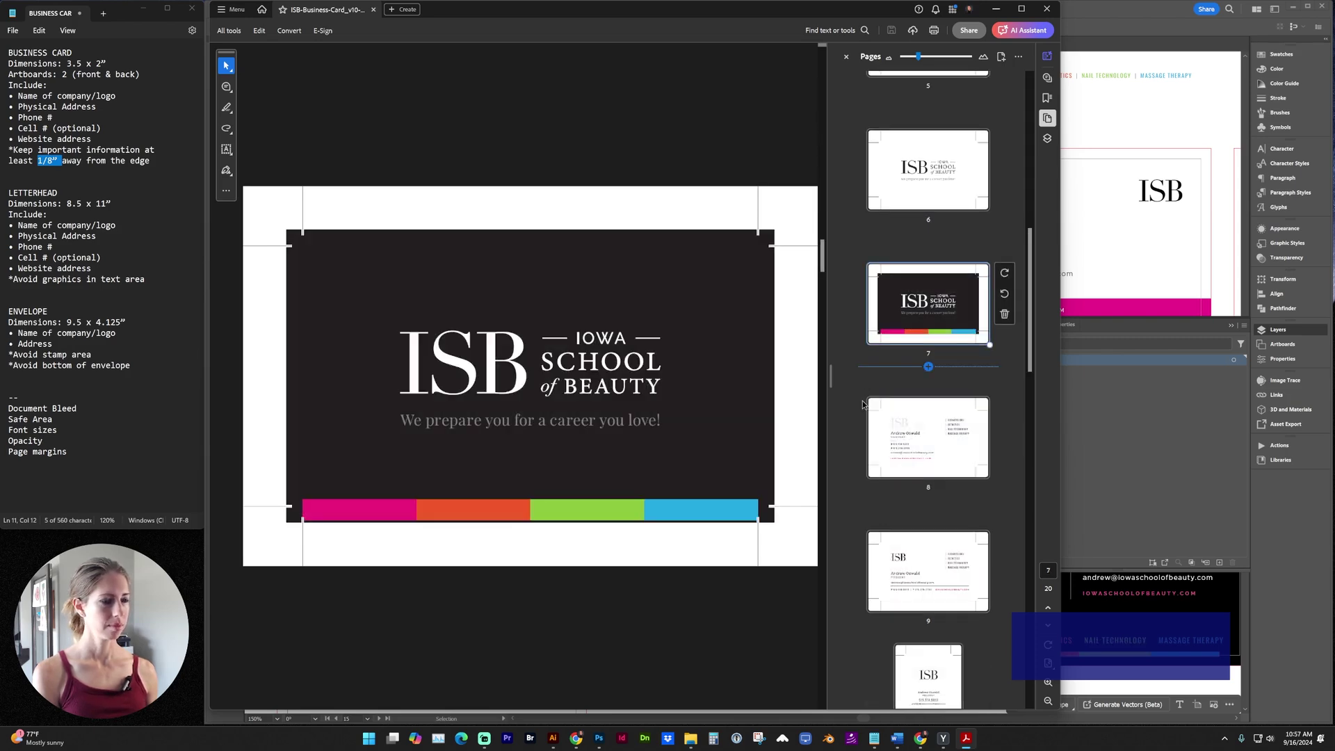